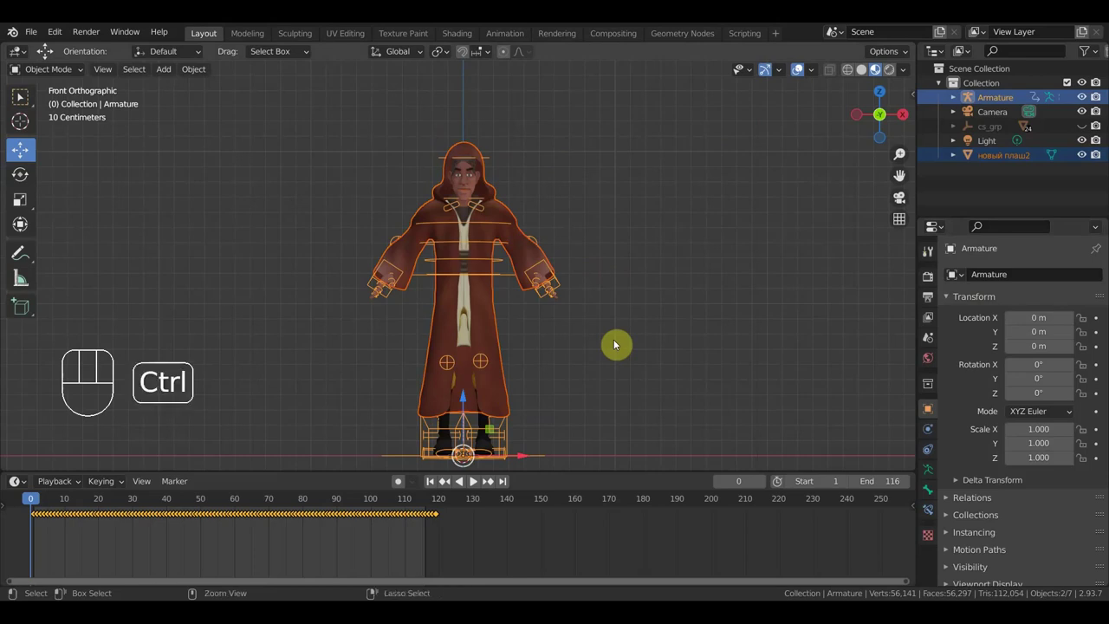
Parent the cloak to the Armature with empty vertex groups, then add a modifier to the cloak.
{"action": "key", "text": "ctrl+p"}
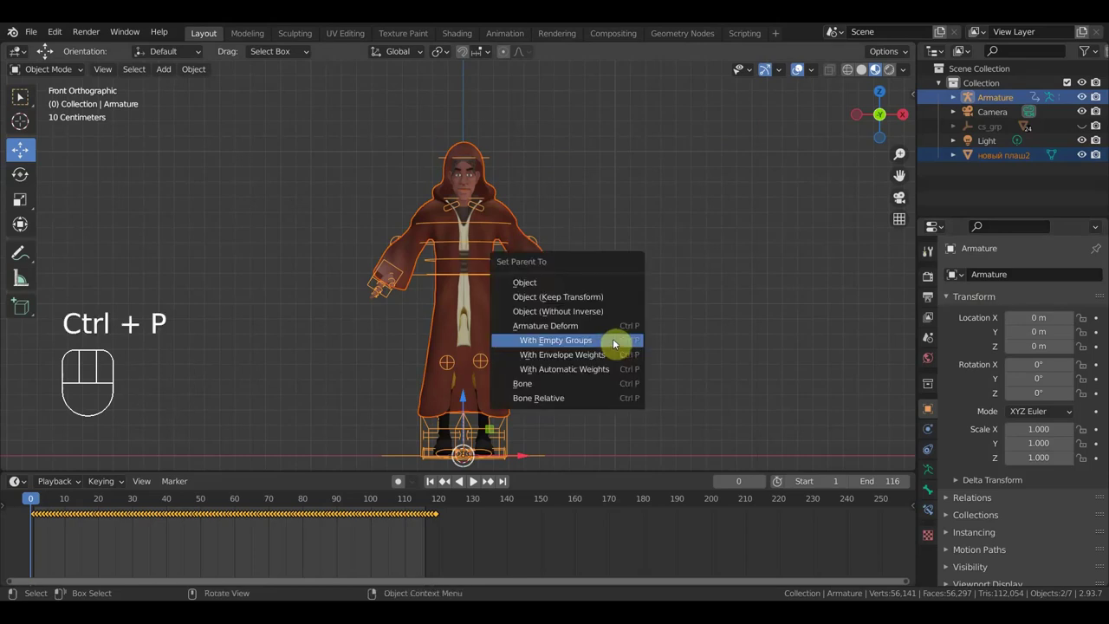
{"action": "left_click", "coordinate": [514, 222]}
{"action": "left_click", "coordinate": [932, 438]}
{"action": "left_click_drag", "start_coordinate": [993, 283], "coordinate": [706, 332]}
{"action": "left_click", "coordinate": [1081, 440]}
Transfer the body's vertex group weights onto the cloak with a Data Transfer modifier and apply it.
{"action": "left_click_drag", "start_coordinate": [1023, 283], "coordinate": [707, 325]}
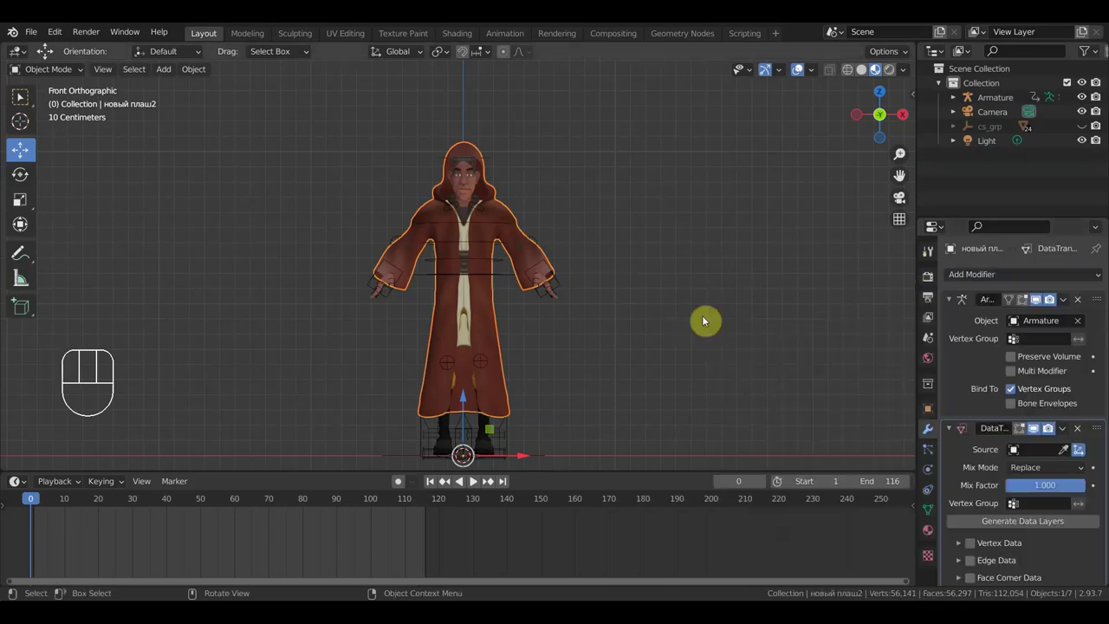
{"action": "left_click", "coordinate": [1064, 459]}
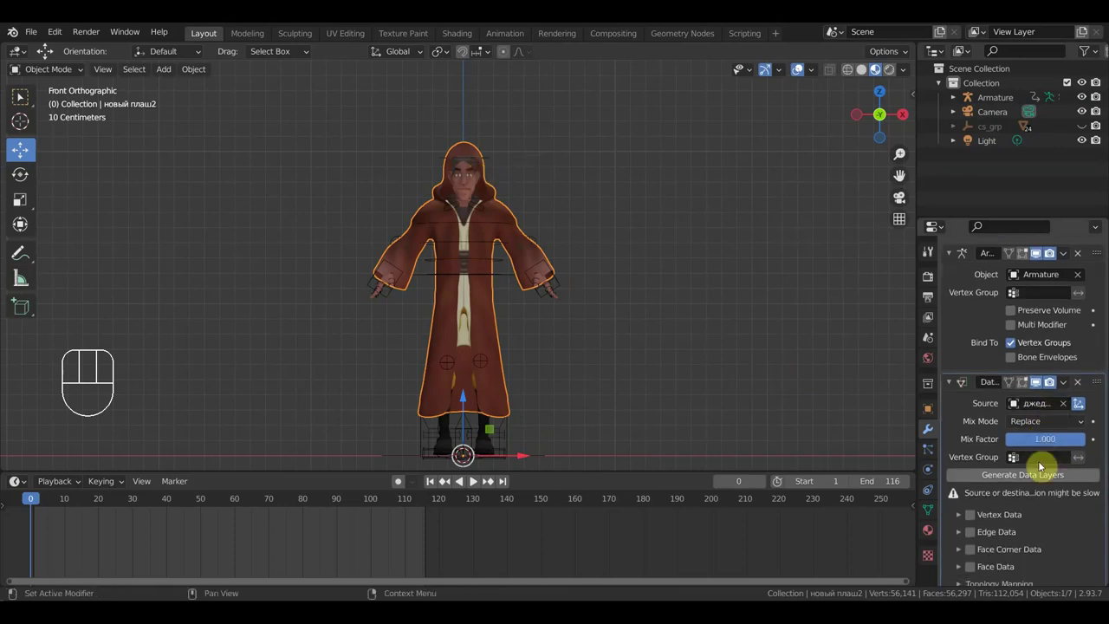
{"action": "left_click", "coordinate": [963, 522]}
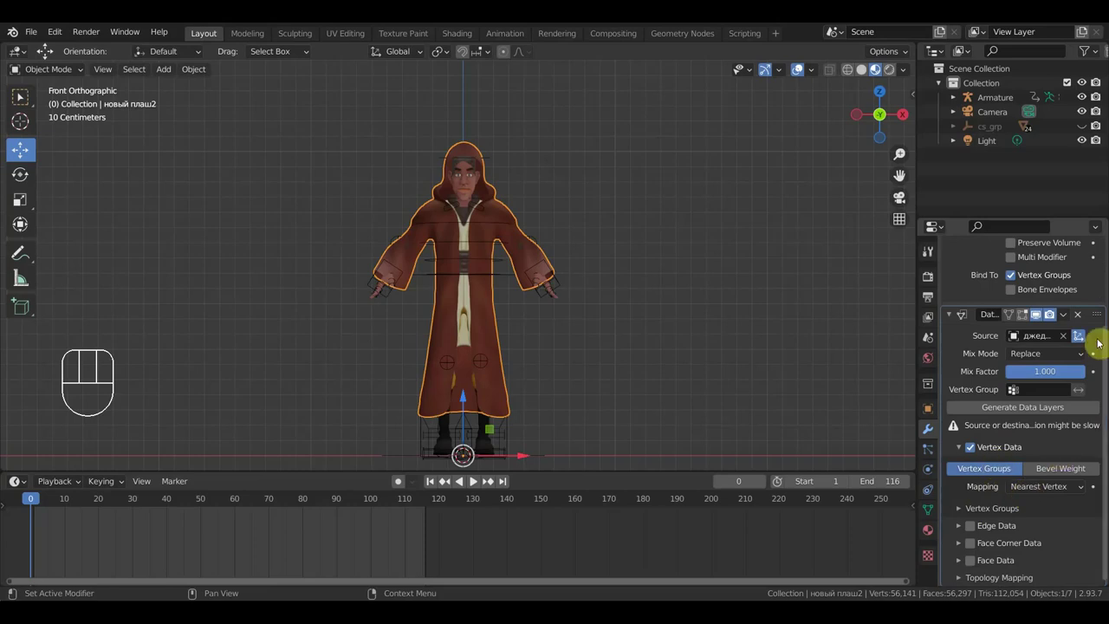
{"action": "left_click_drag", "start_coordinate": [1066, 319], "coordinate": [1026, 341]}
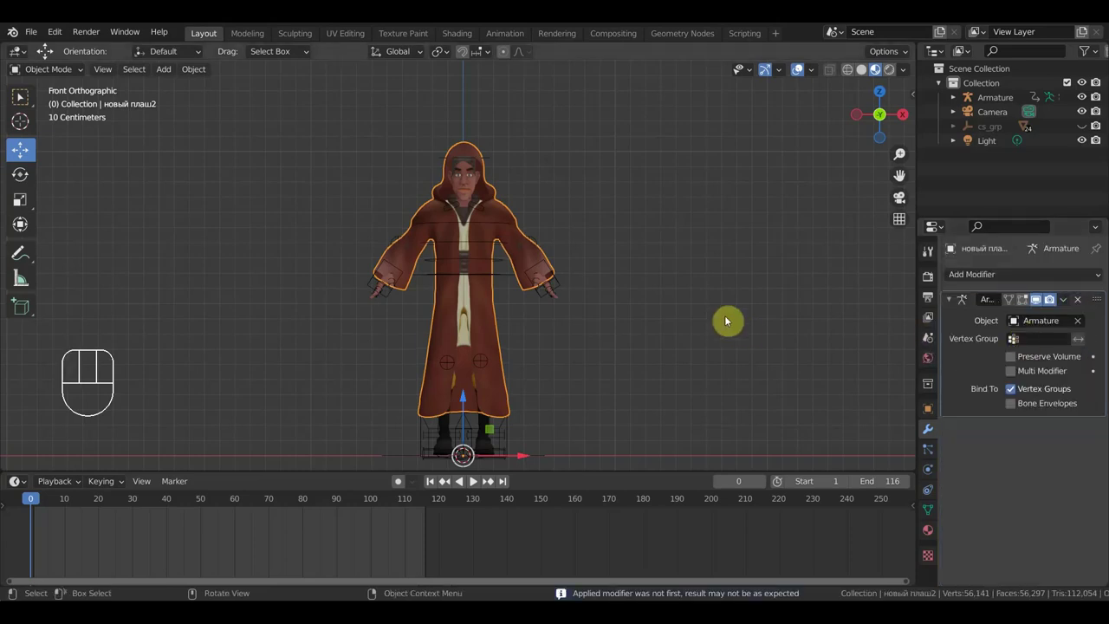
Play the animation to check the cloak follows, stop, and return to frame 1 viewing the character from the front.
{"action": "key", "text": "space"}
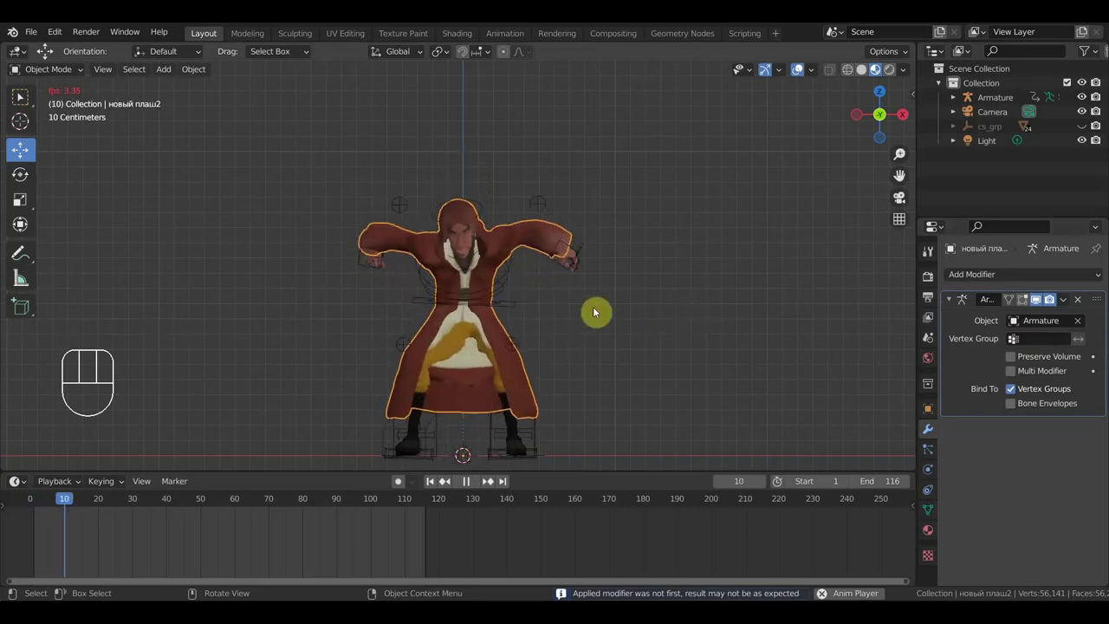
{"action": "key", "text": "space"}
{"action": "left_click_drag", "start_coordinate": [686, 295], "coordinate": [669, 311]}
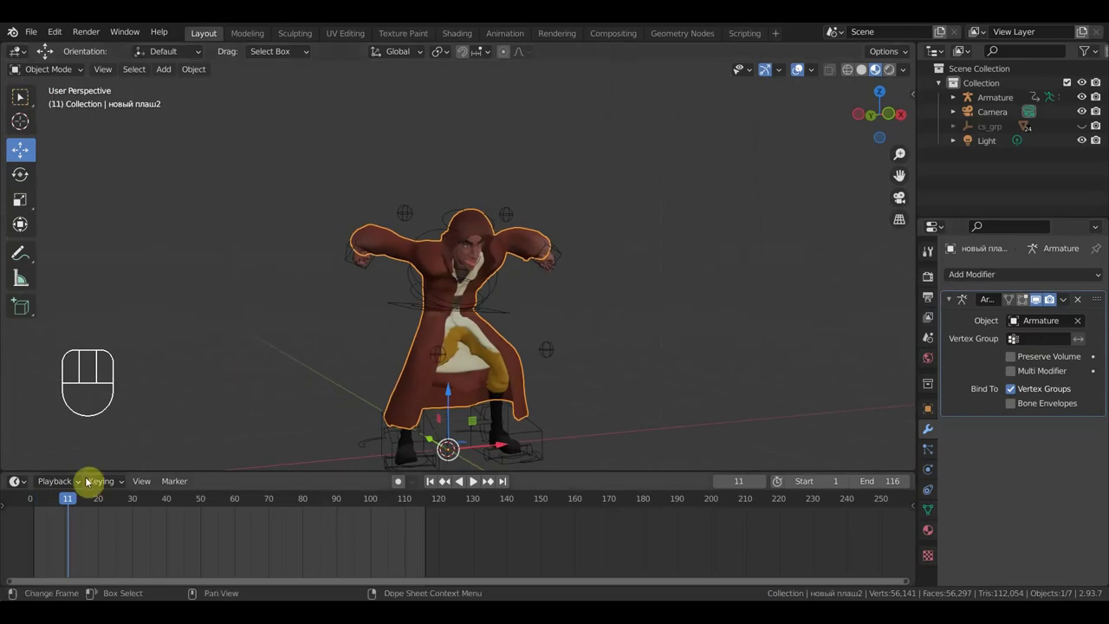
{"action": "left_click", "coordinate": [58, 506]}
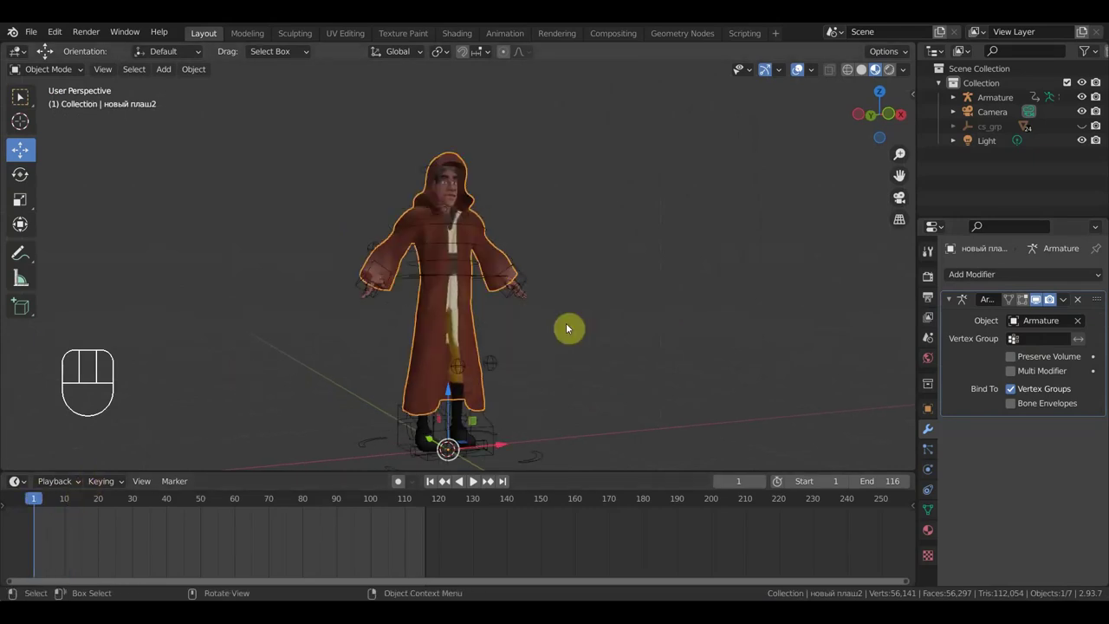
{"action": "left_click_drag", "start_coordinate": [532, 343], "coordinate": [544, 279]}
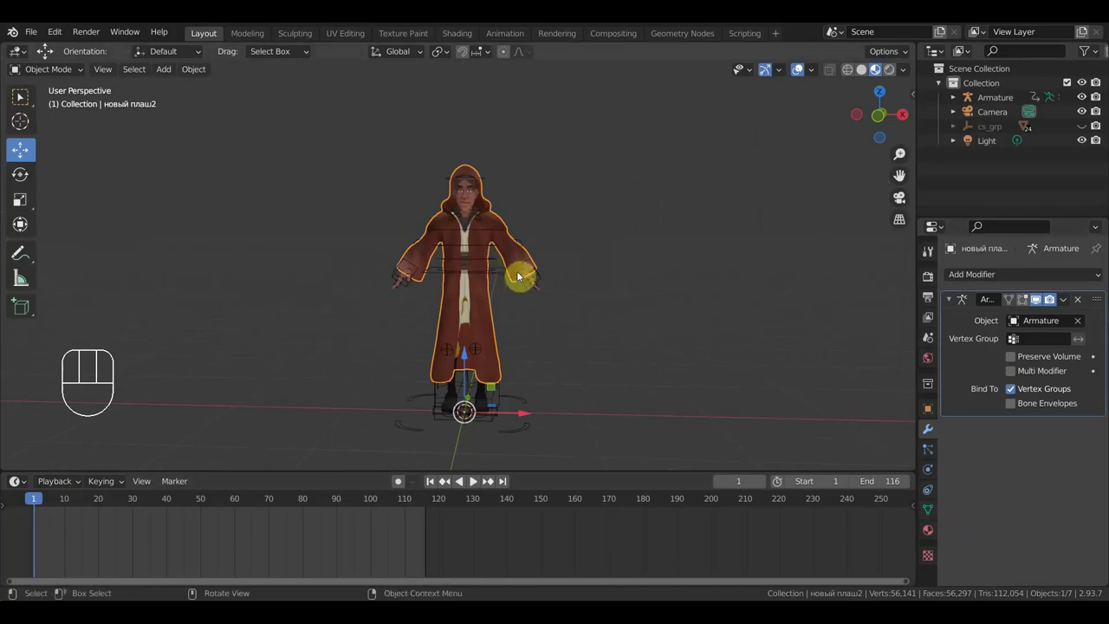
{"action": "left_click", "coordinate": [519, 255]}
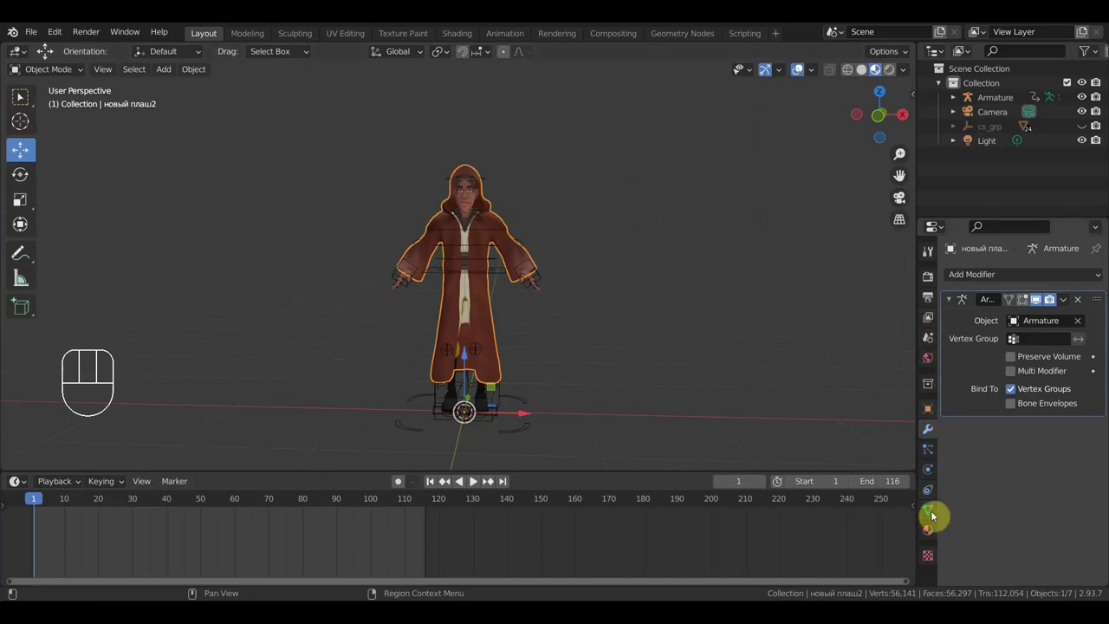
Show the cloak's Object Data Properties with its mixamorig vertex groups and Shape Keys list.
{"action": "left_click", "coordinate": [936, 522]}
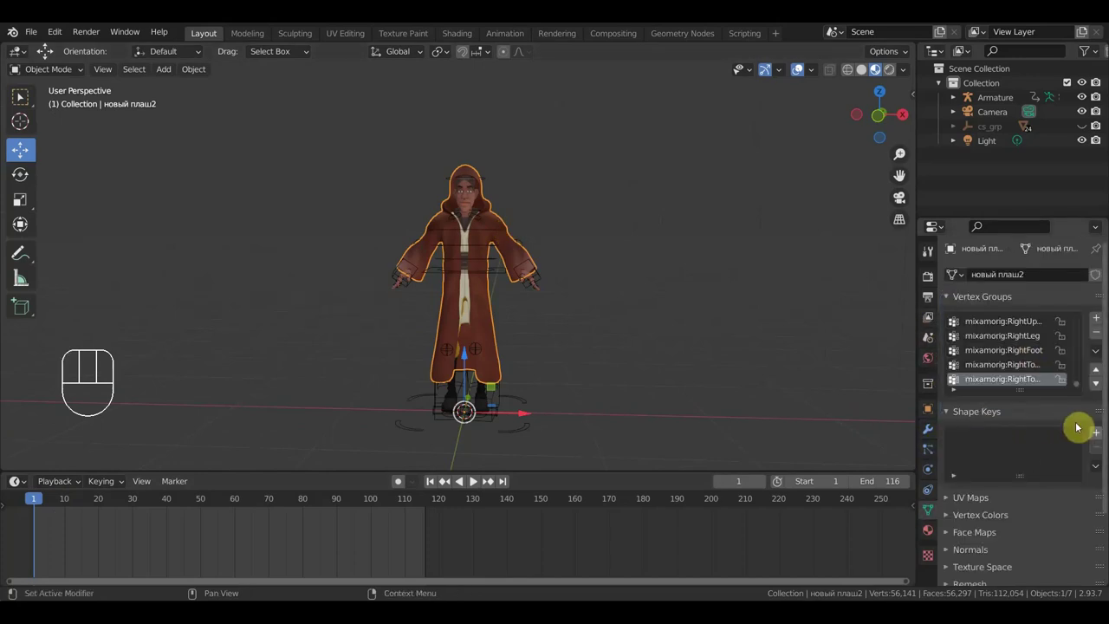
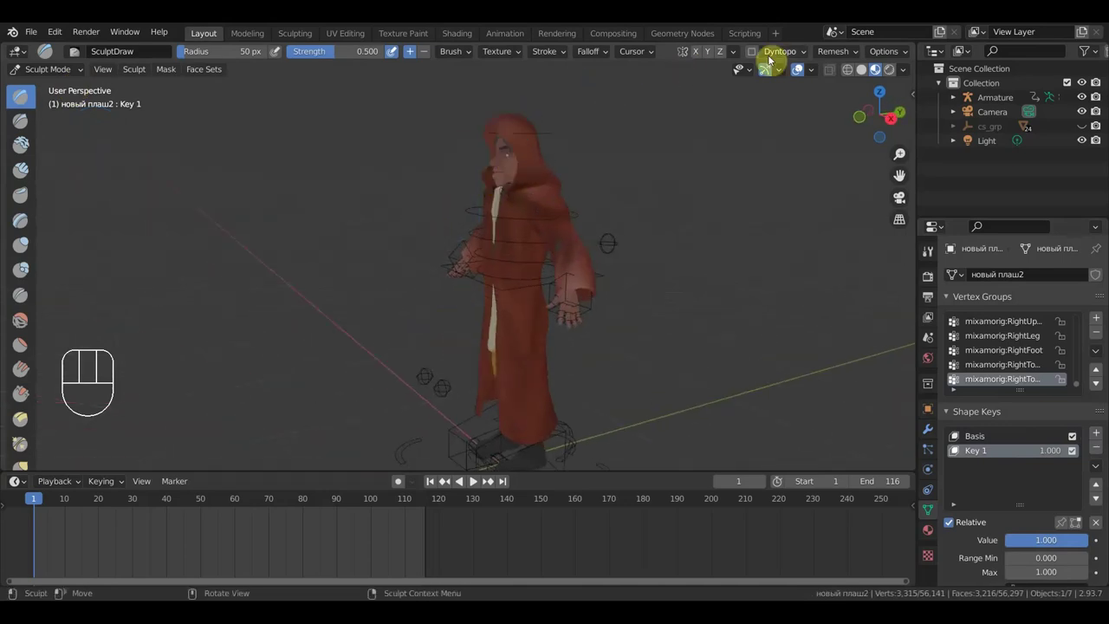
Start sculpting the cloak around the hood into the Key 1 shape.
{"action": "left_click", "coordinate": [700, 60]}
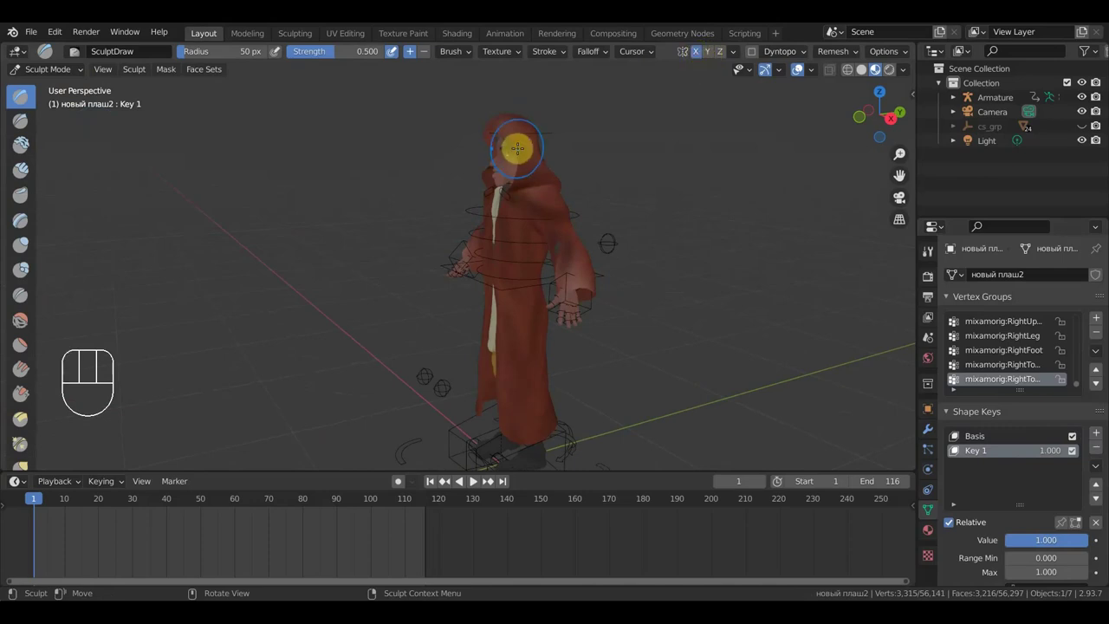
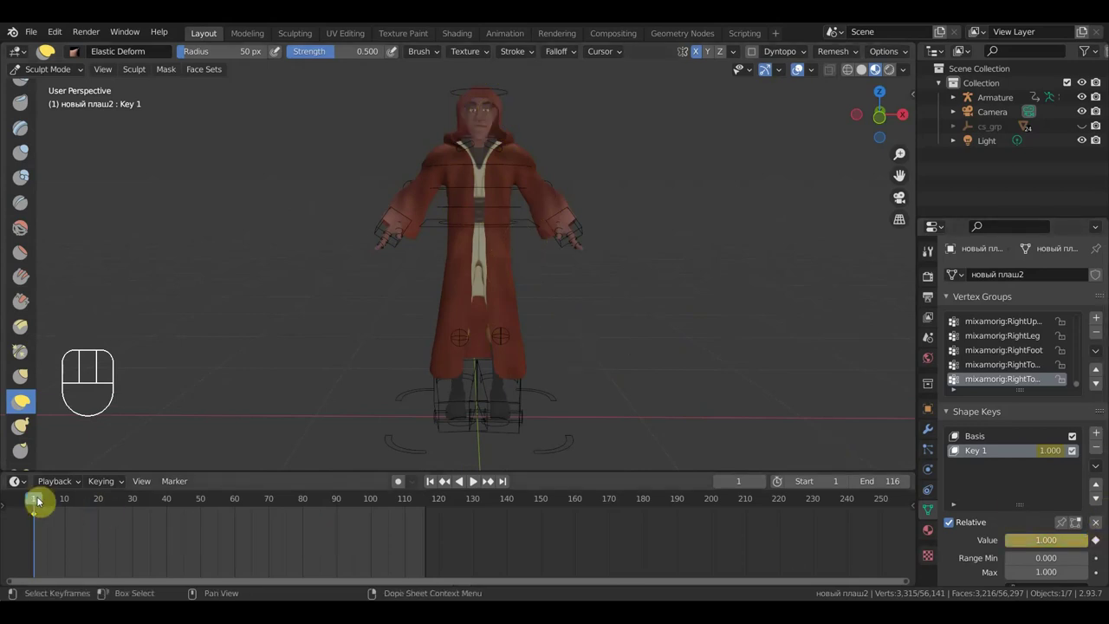
Move to frame 14, add shape key Key 2, and enlarge the sculpting brush.
{"action": "left_click_drag", "start_coordinate": [72, 513], "coordinate": [681, 559]}
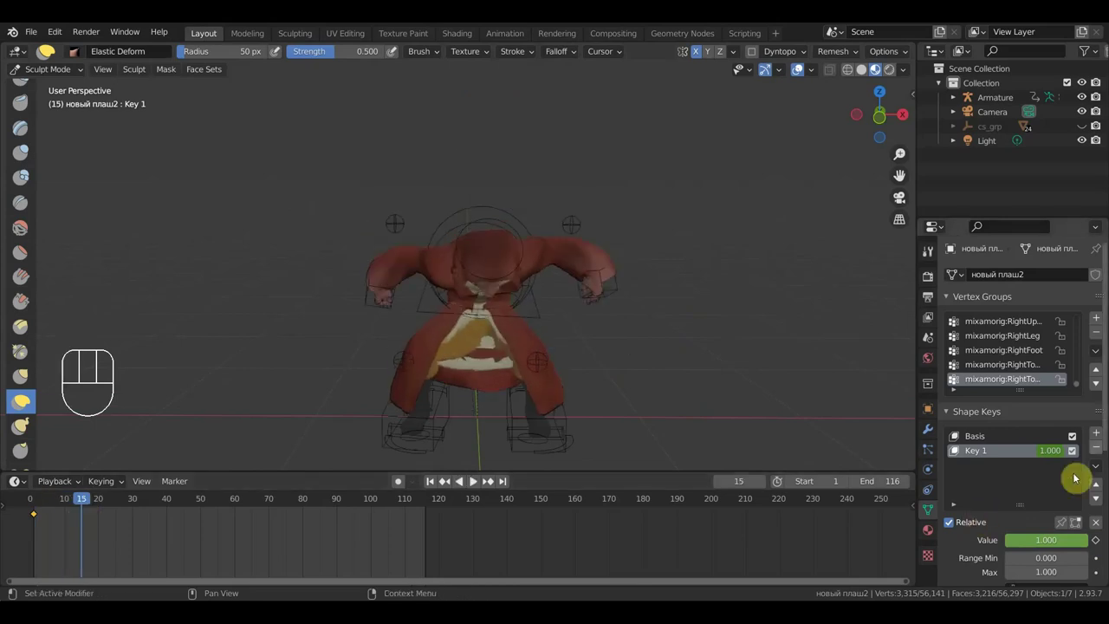
{"action": "left_click", "coordinate": [1098, 437]}
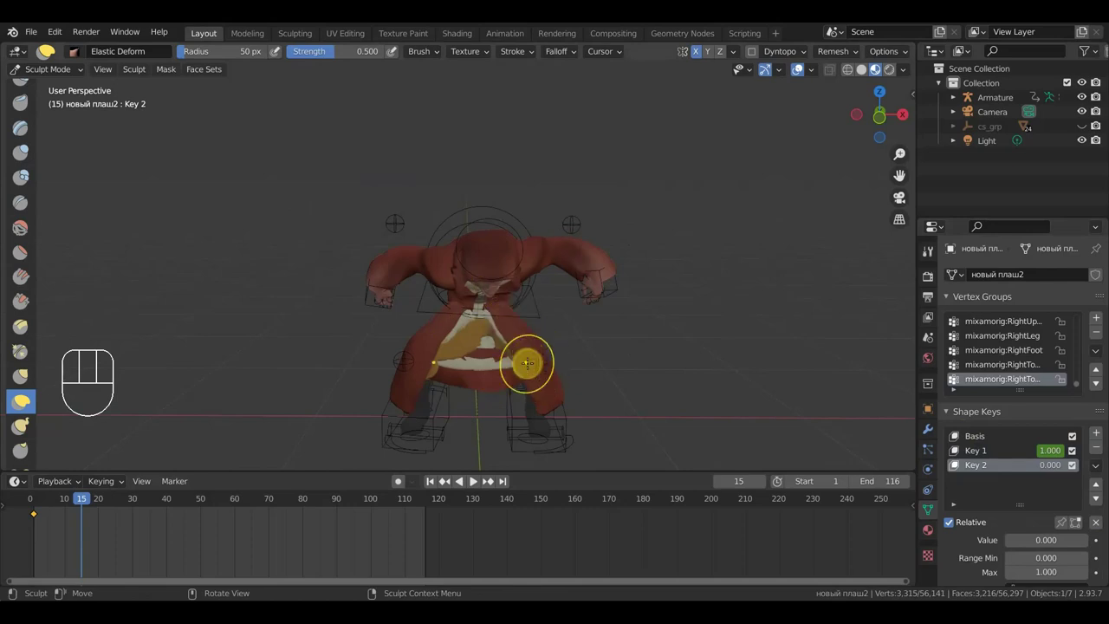
{"action": "key", "text": "f"}
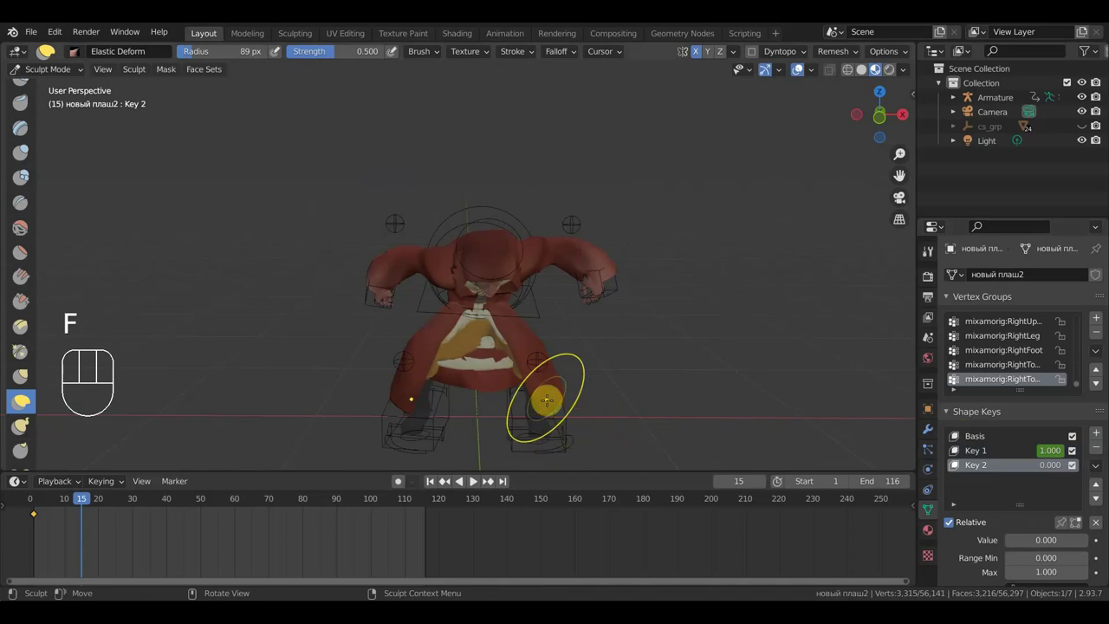
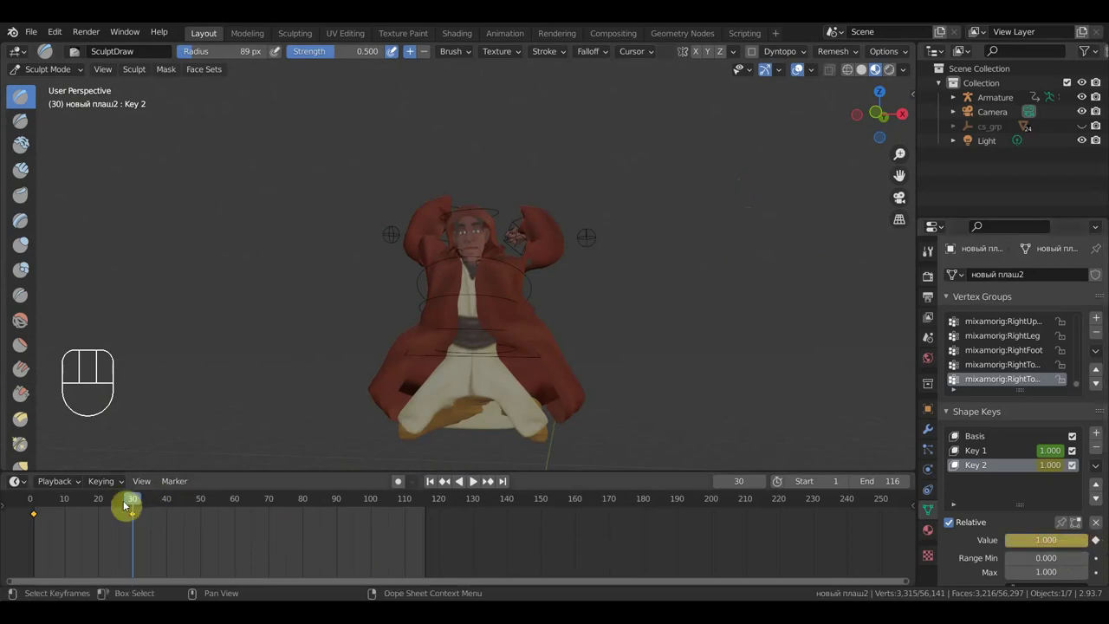
Key Key 2 at 0 on frame 1 and 0.112 on frame 13, then move on to frame 23.
{"action": "left_click_drag", "start_coordinate": [103, 510], "coordinate": [339, 398]}
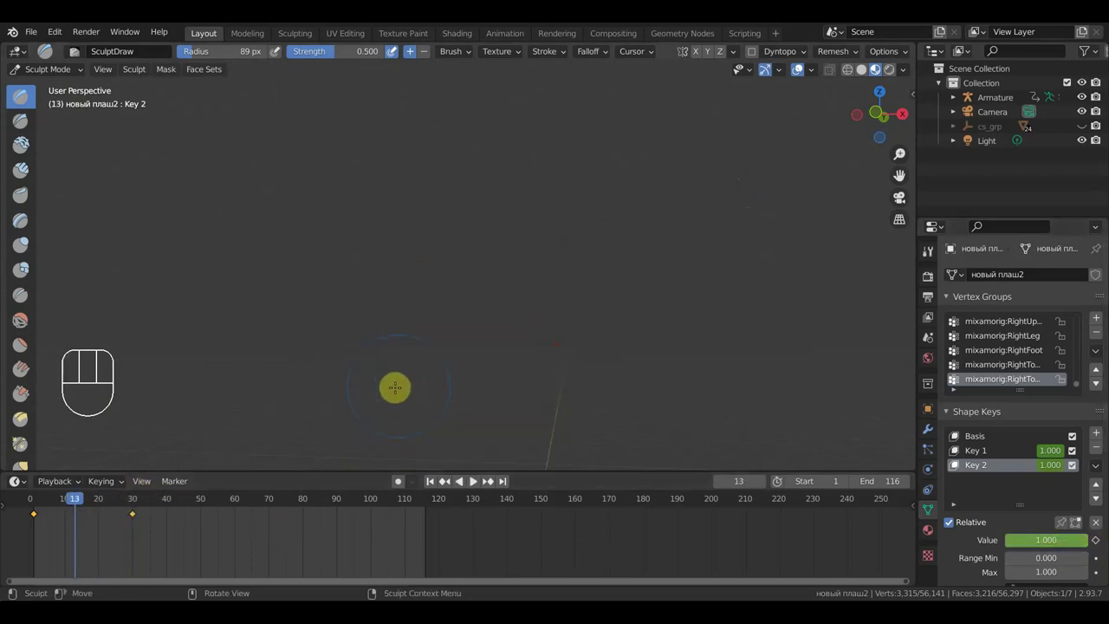
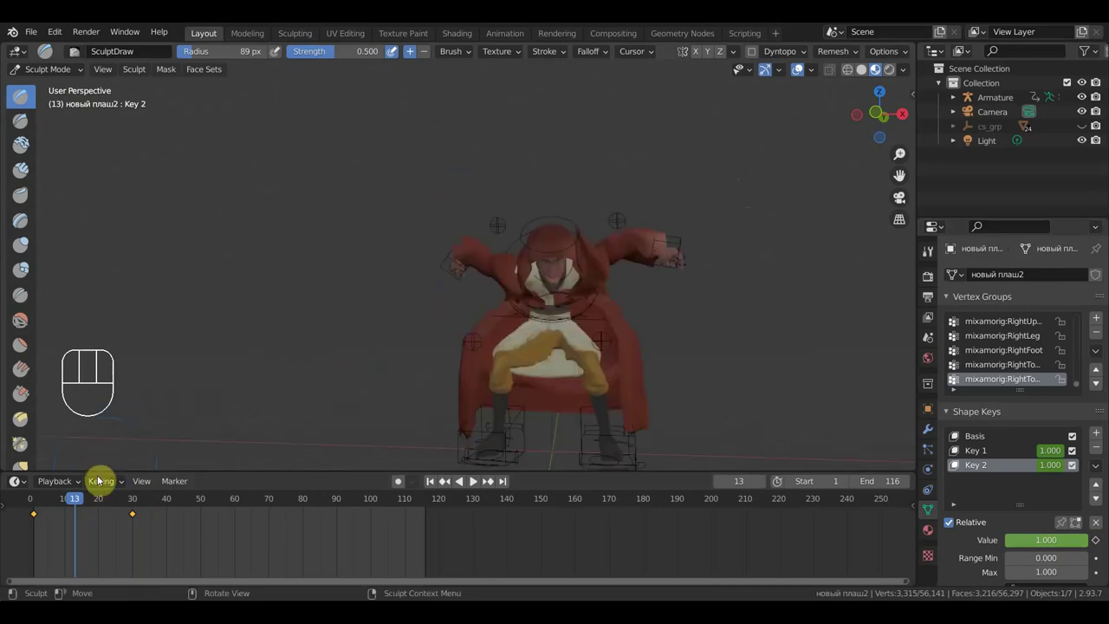
{"action": "left_click_drag", "start_coordinate": [76, 509], "coordinate": [498, 201]}
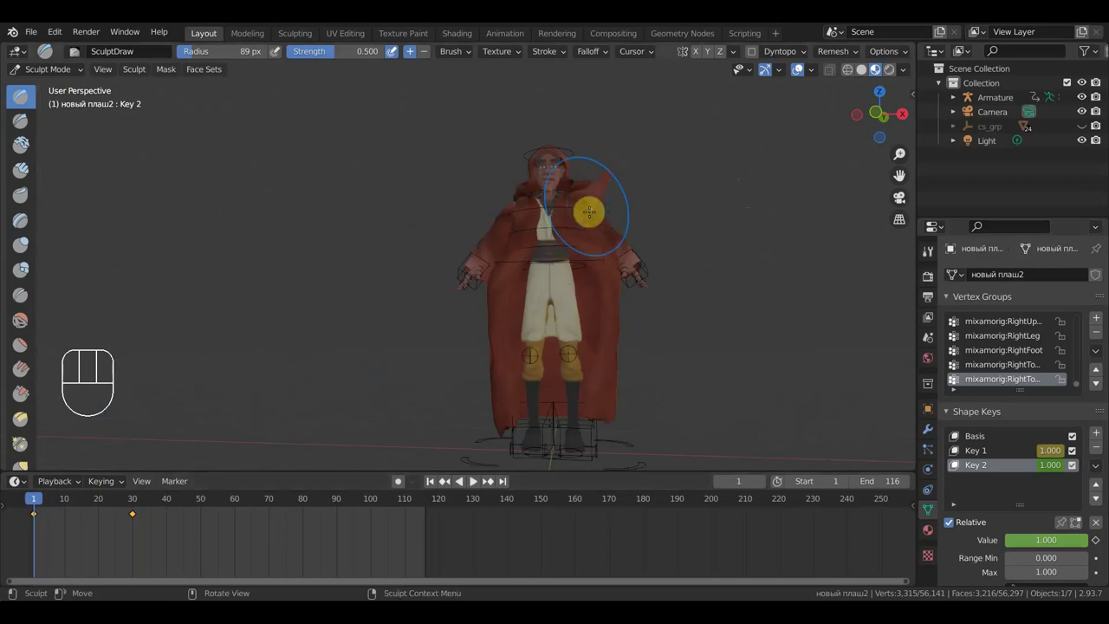
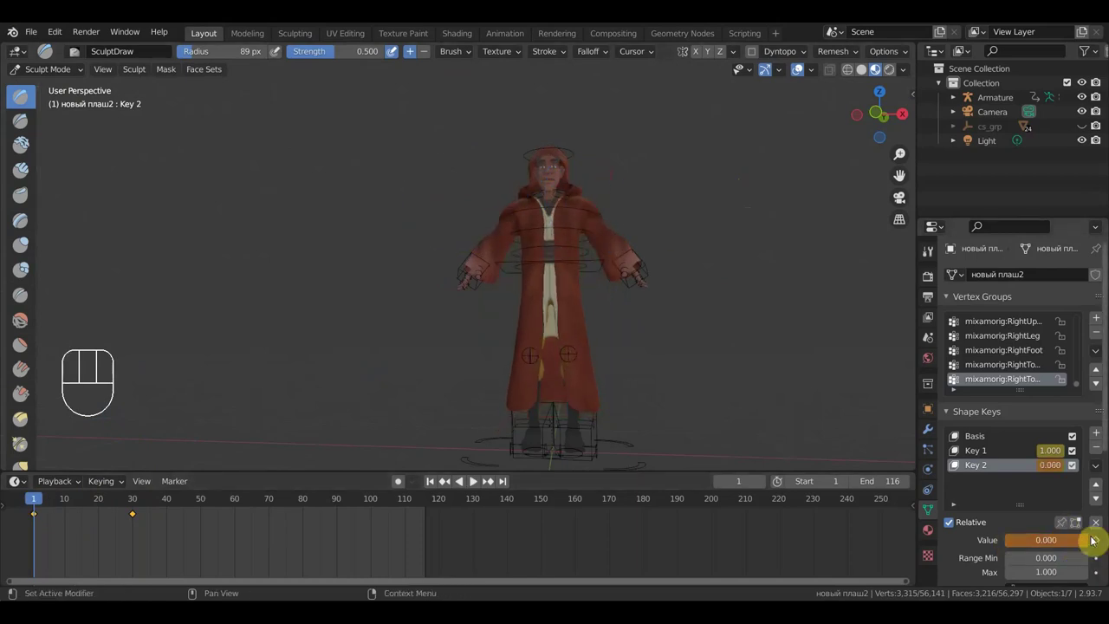
{"action": "left_click_drag", "start_coordinate": [66, 508], "coordinate": [78, 514]}
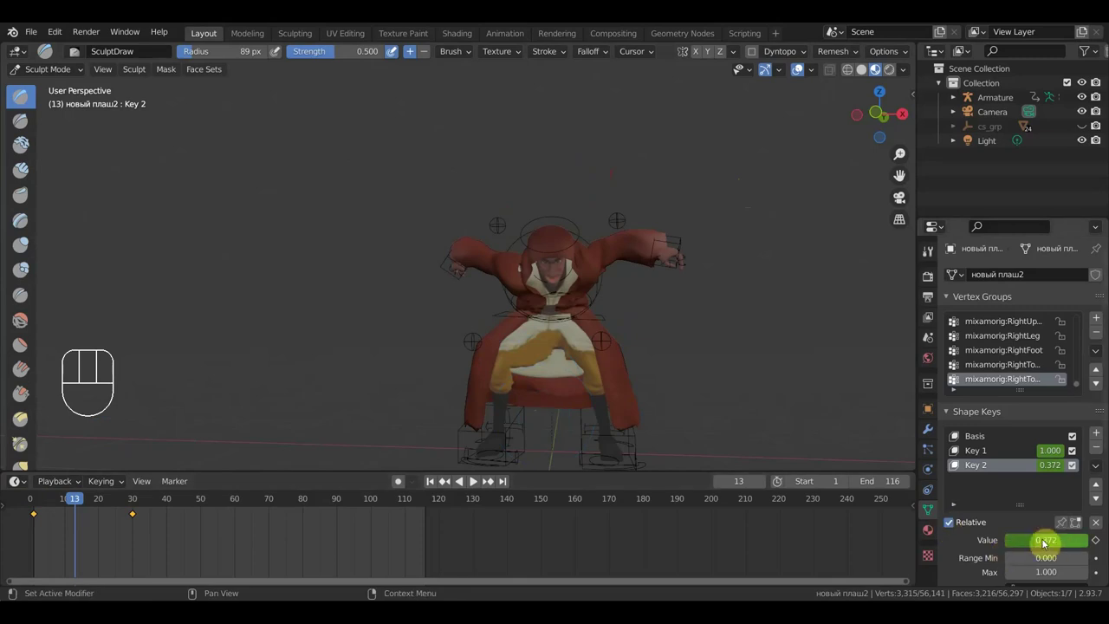
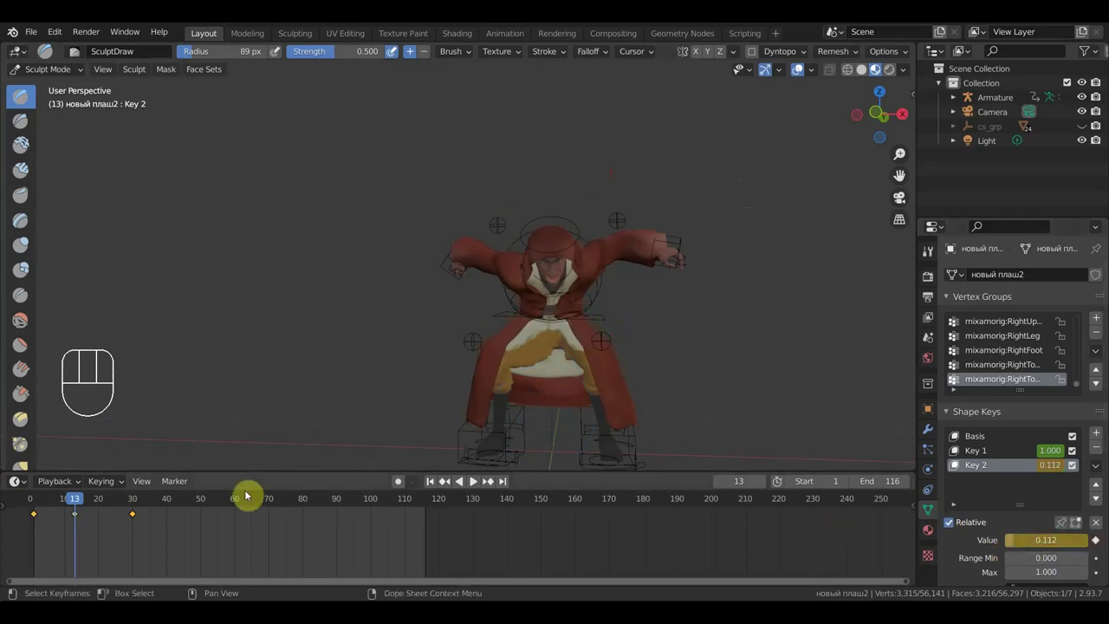
{"action": "left_click", "coordinate": [106, 510]}
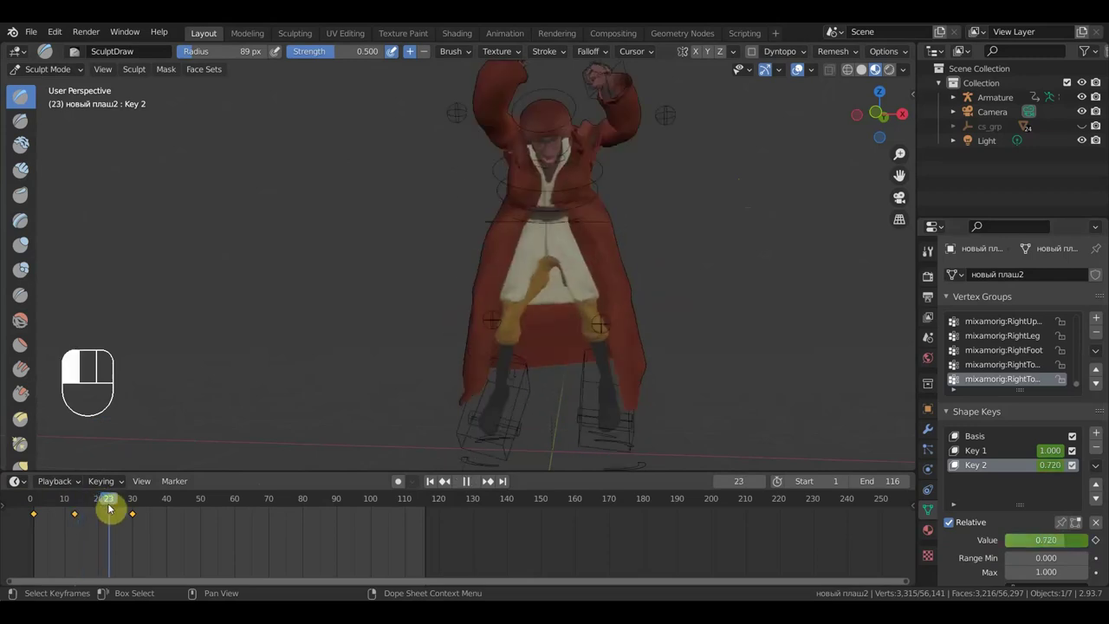
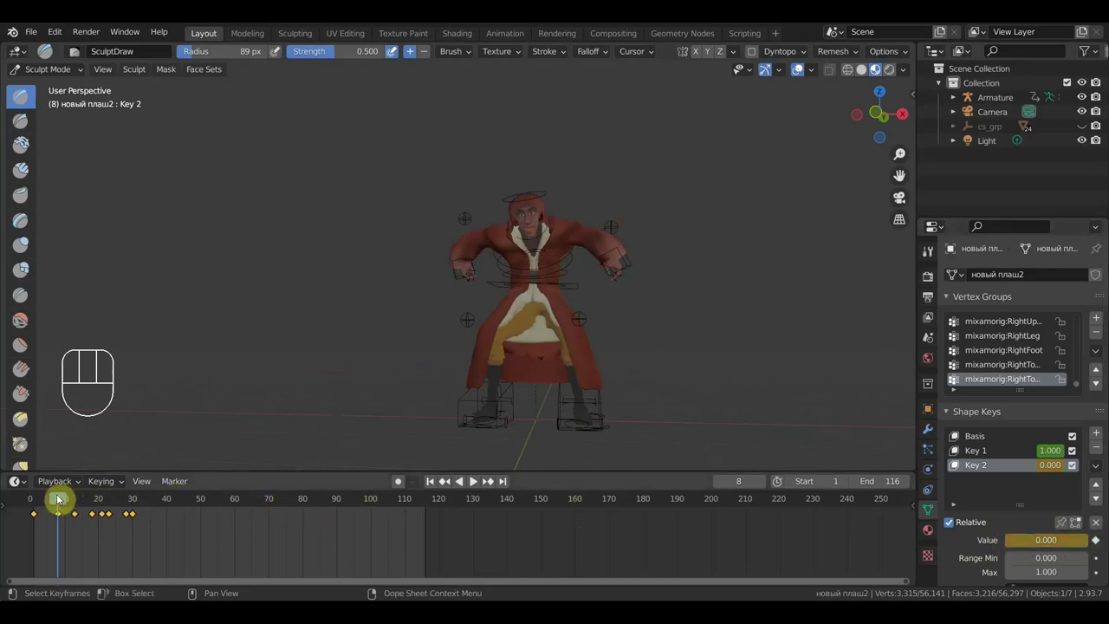
Move to frame 27 where Key 2 reaches nearly full strength.
{"action": "left_click_drag", "start_coordinate": [102, 516], "coordinate": [208, 514]}
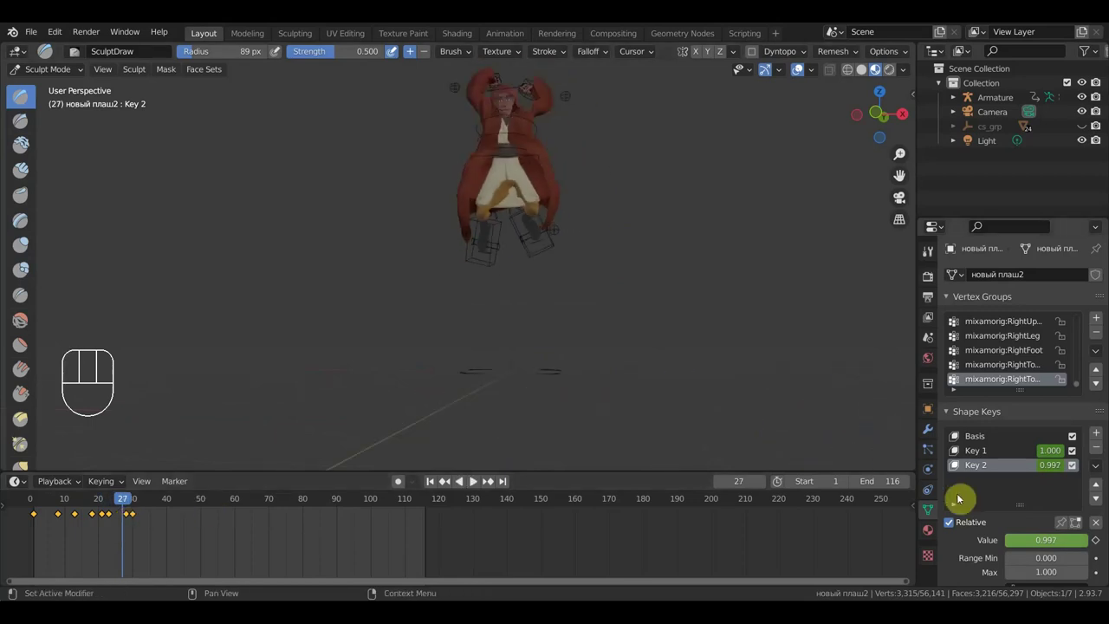
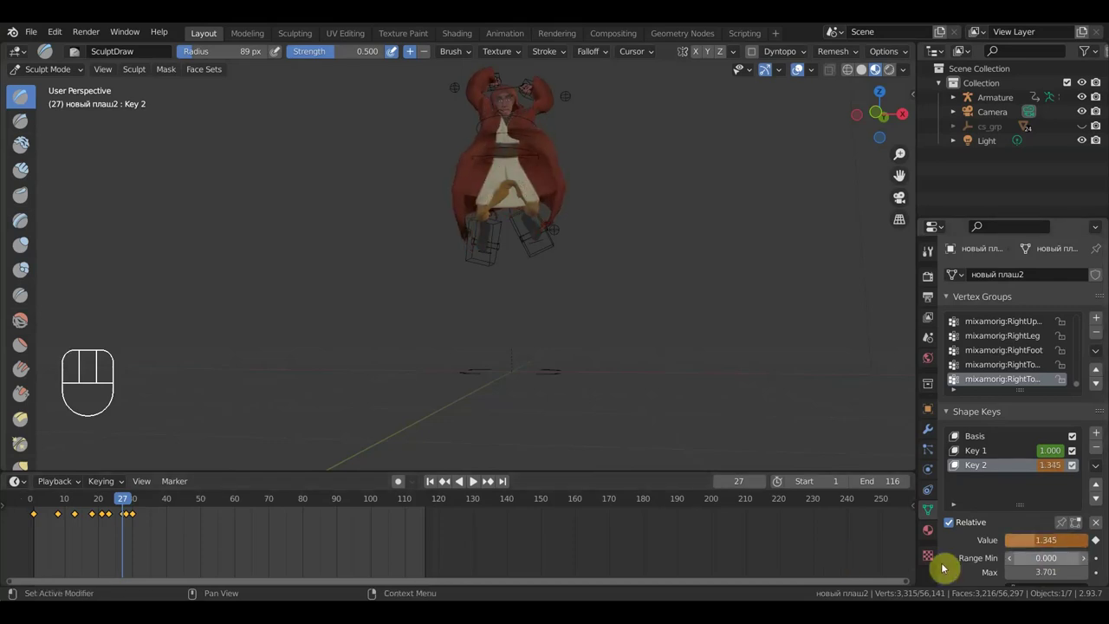
Key Key 2 around frames 42 and 56 (0.037), then move to the end of the animation.
{"action": "left_click_drag", "start_coordinate": [160, 506], "coordinate": [556, 484]}
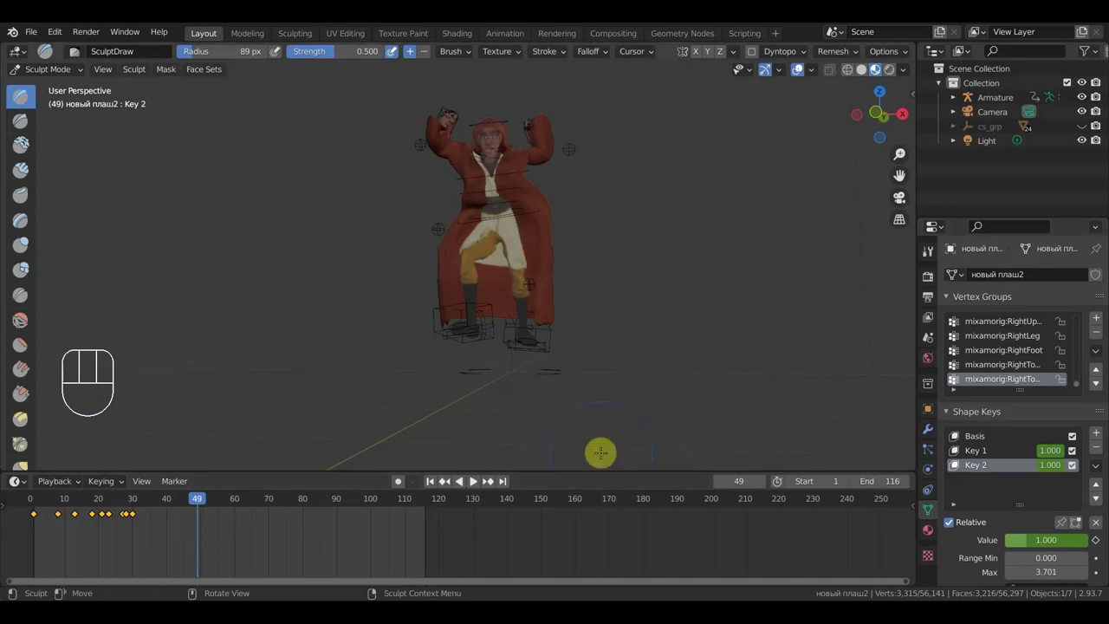
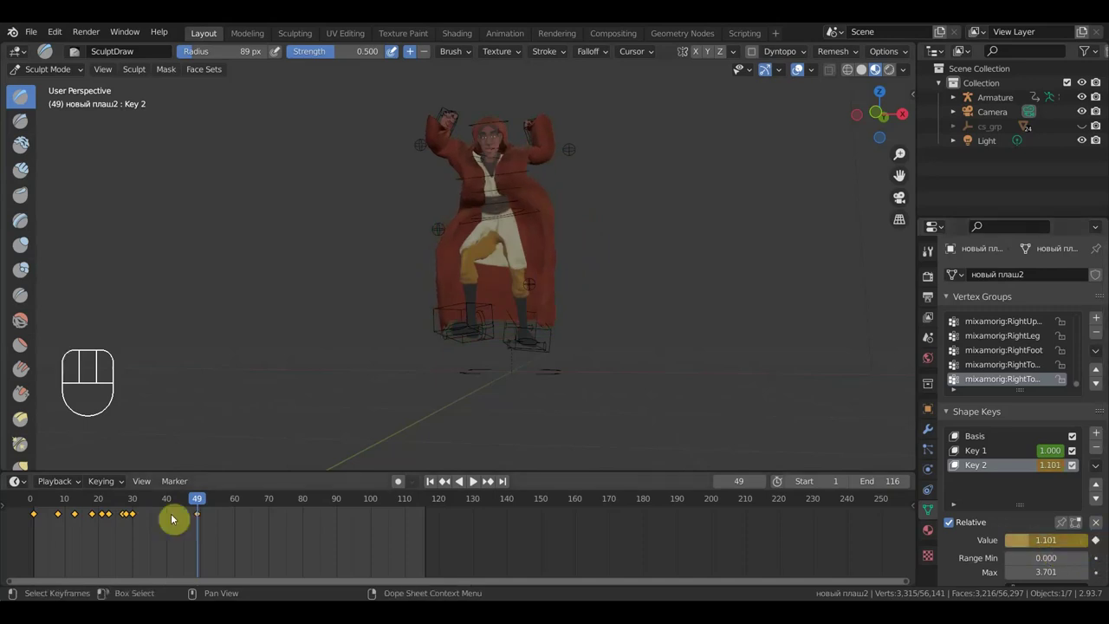
{"action": "left_click", "coordinate": [178, 509]}
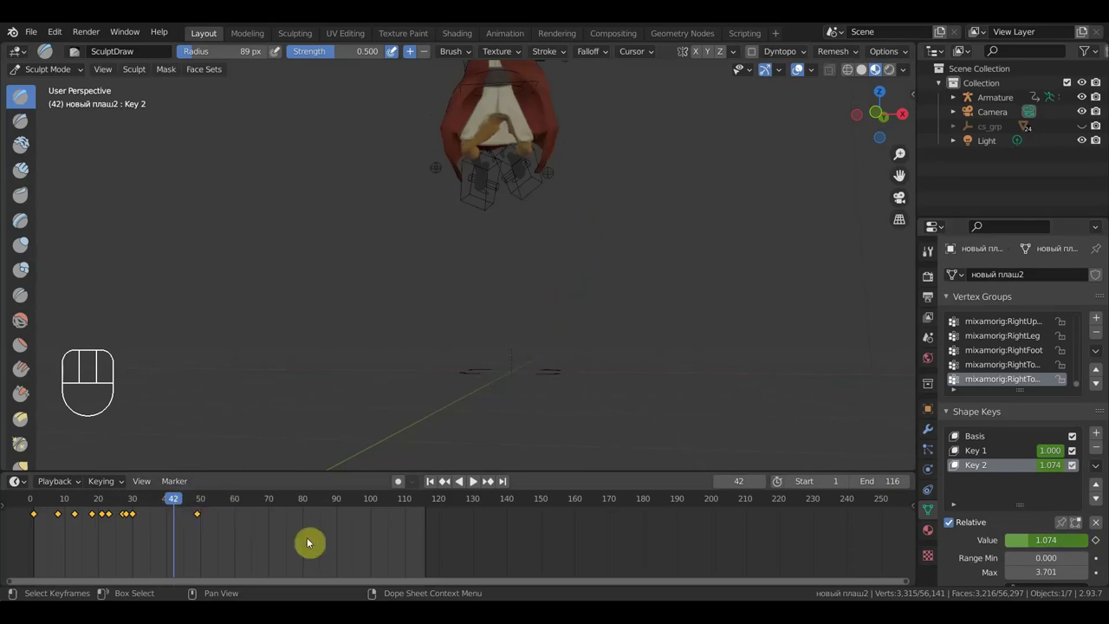
{"action": "left_click_drag", "start_coordinate": [198, 515], "coordinate": [221, 516]}
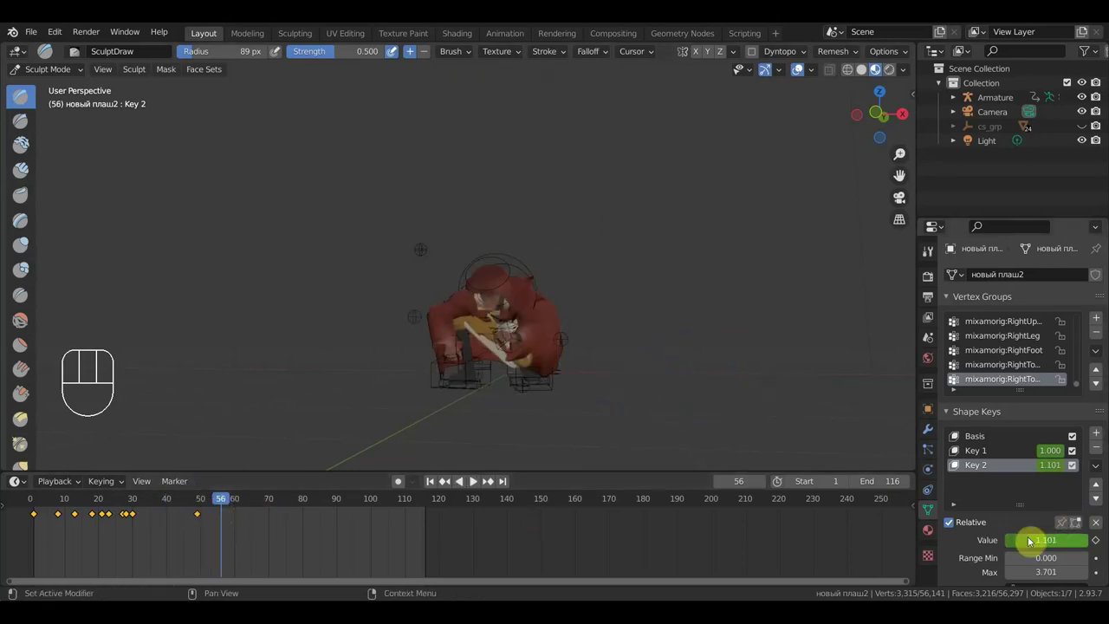
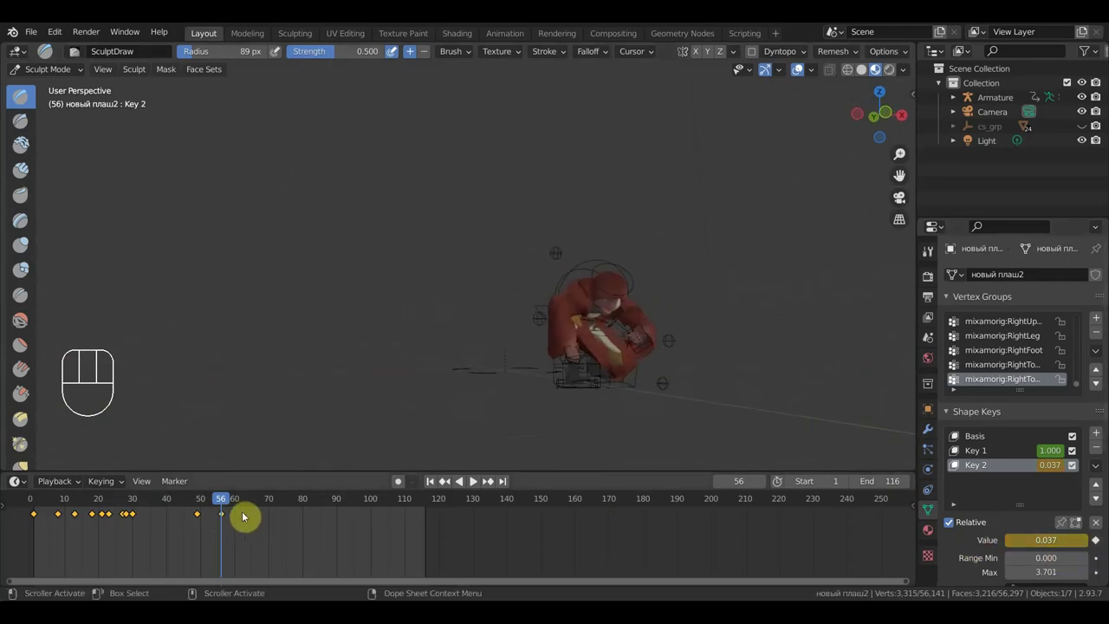
{"action": "left_click_drag", "start_coordinate": [270, 520], "coordinate": [432, 542]}
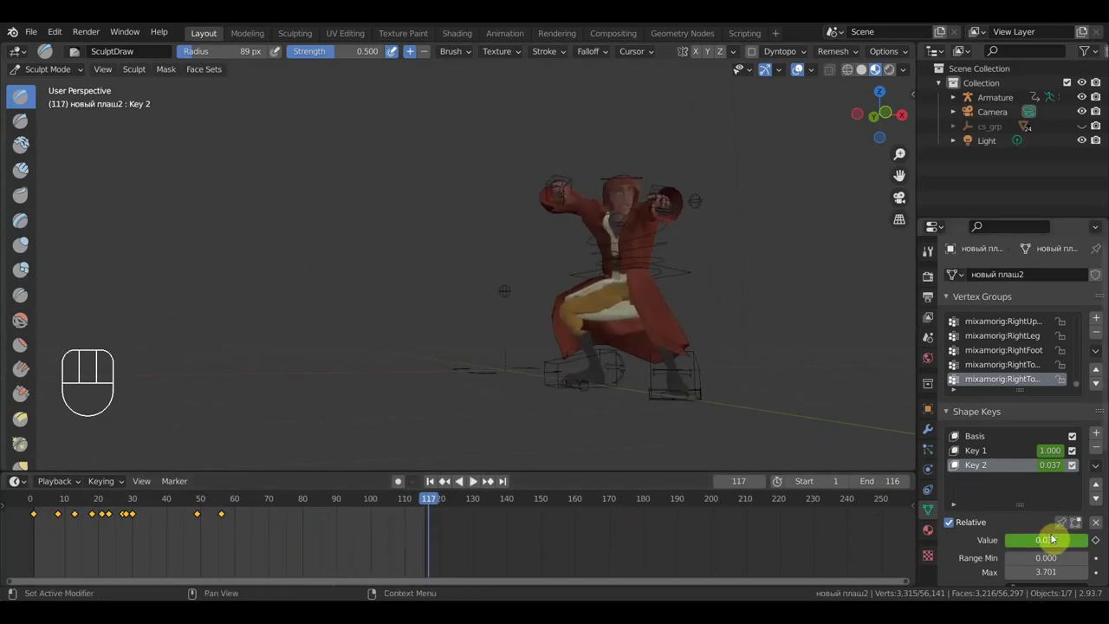
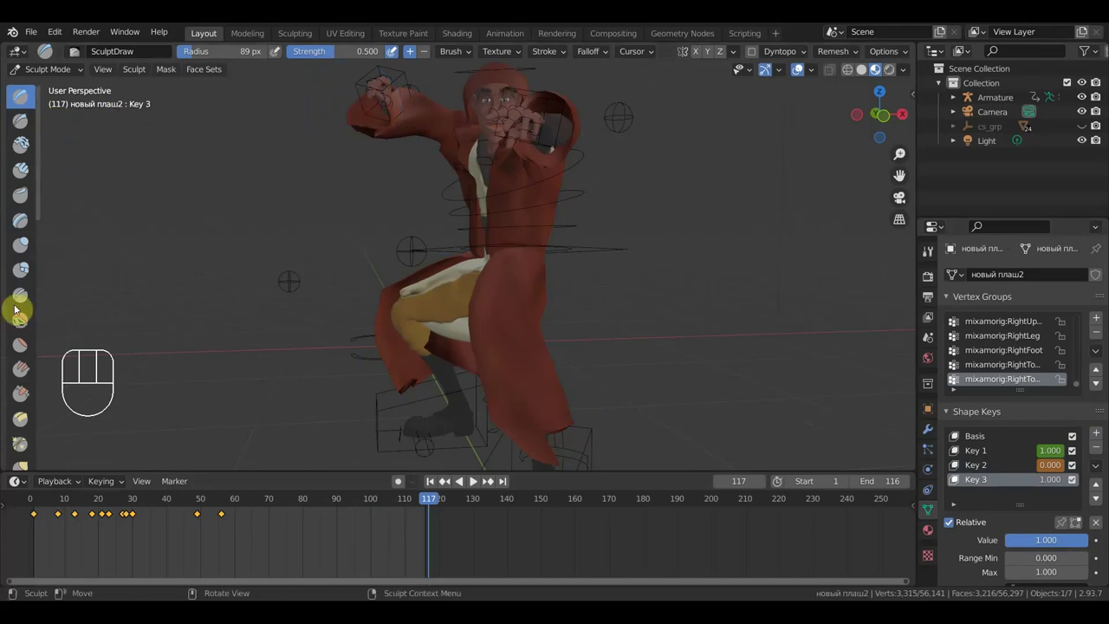
Undo the last sculpt stroke on Key 3 before reshaping the cloak.
{"action": "key", "text": "ctrl+z"}
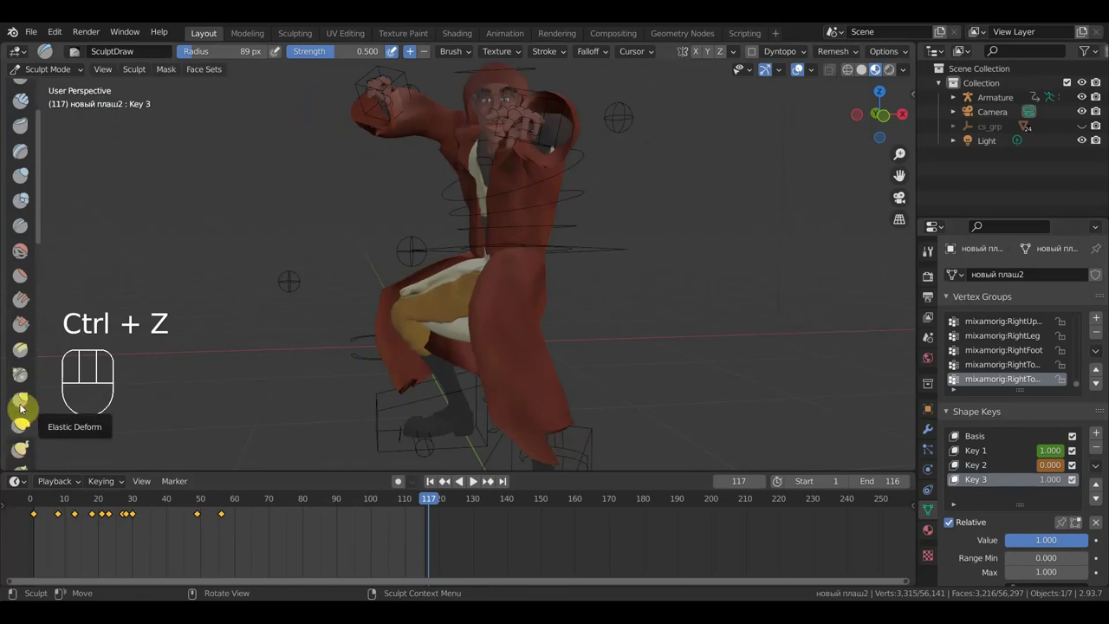
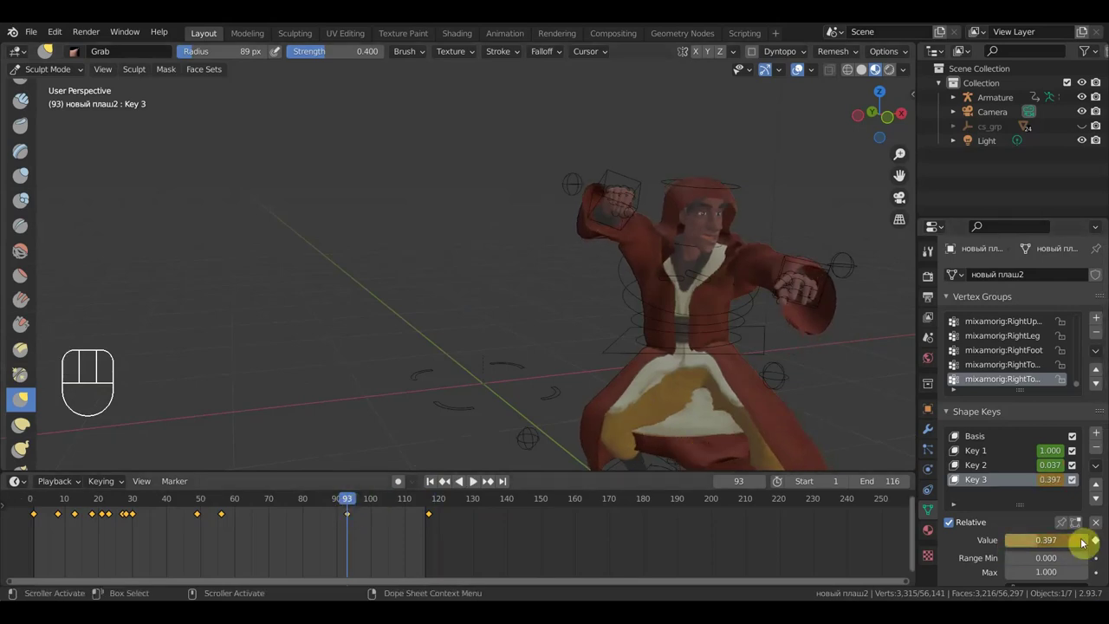
Add Key 3 keyframes at frames 76, 104, 106 and 111, ending with value 0.588 keyed at 111.
{"action": "left_click_drag", "start_coordinate": [311, 507], "coordinate": [302, 508]}
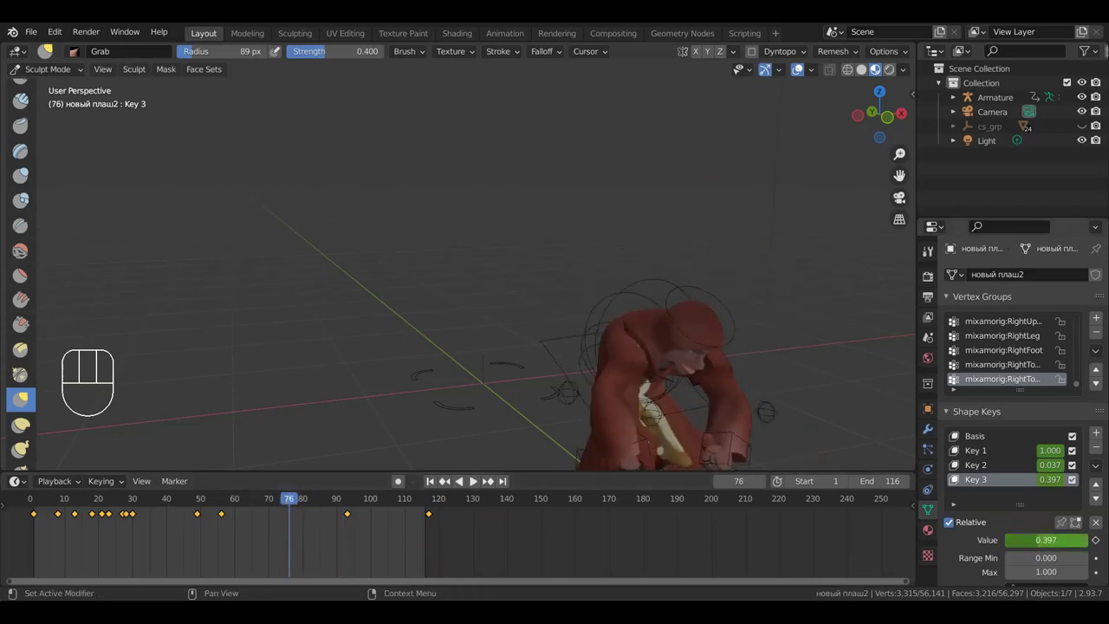
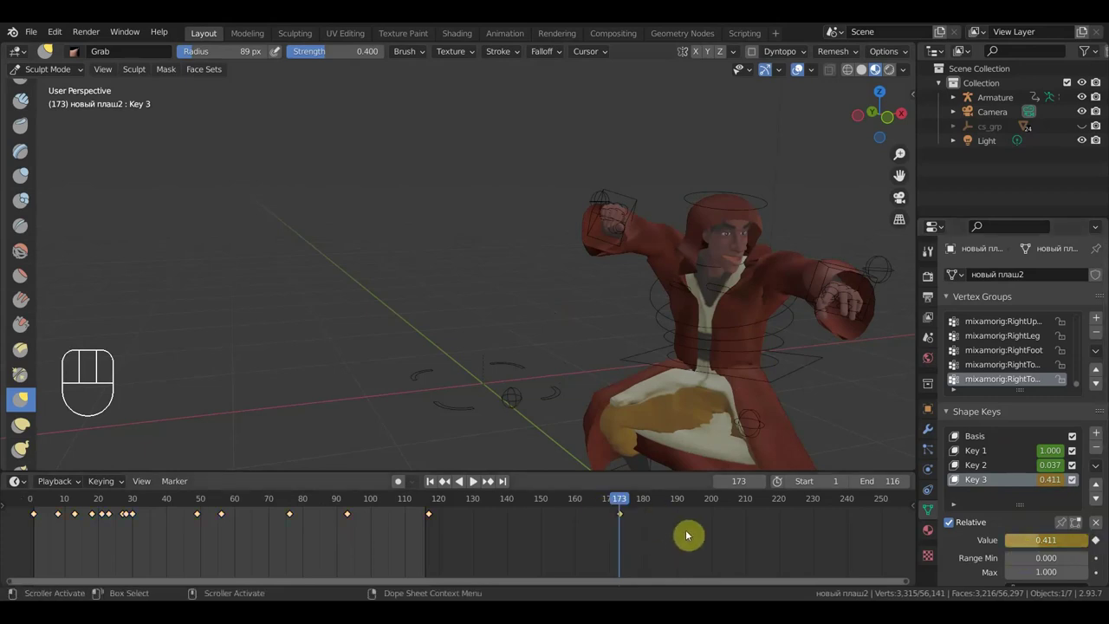
{"action": "key", "text": "g"}
{"action": "left_click", "coordinate": [454, 555]}
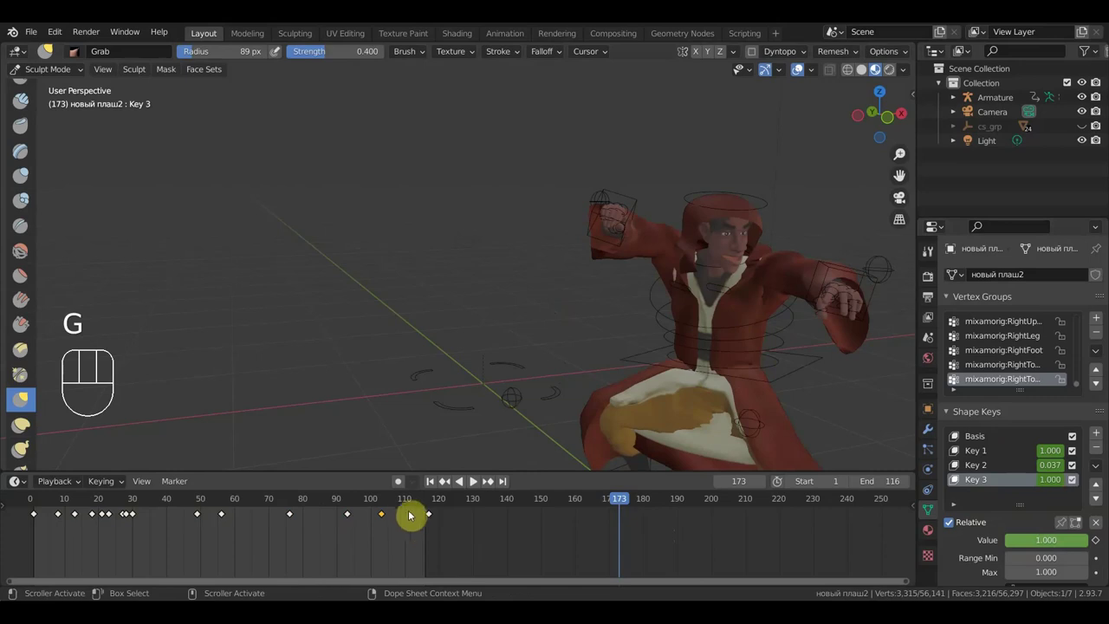
{"action": "left_click", "coordinate": [397, 512]}
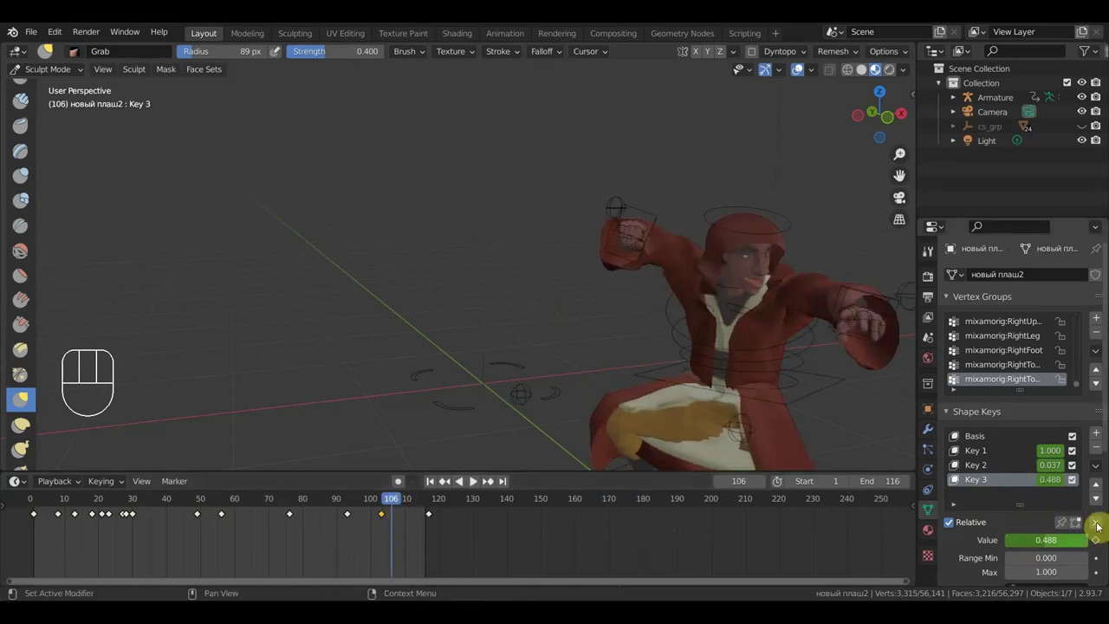
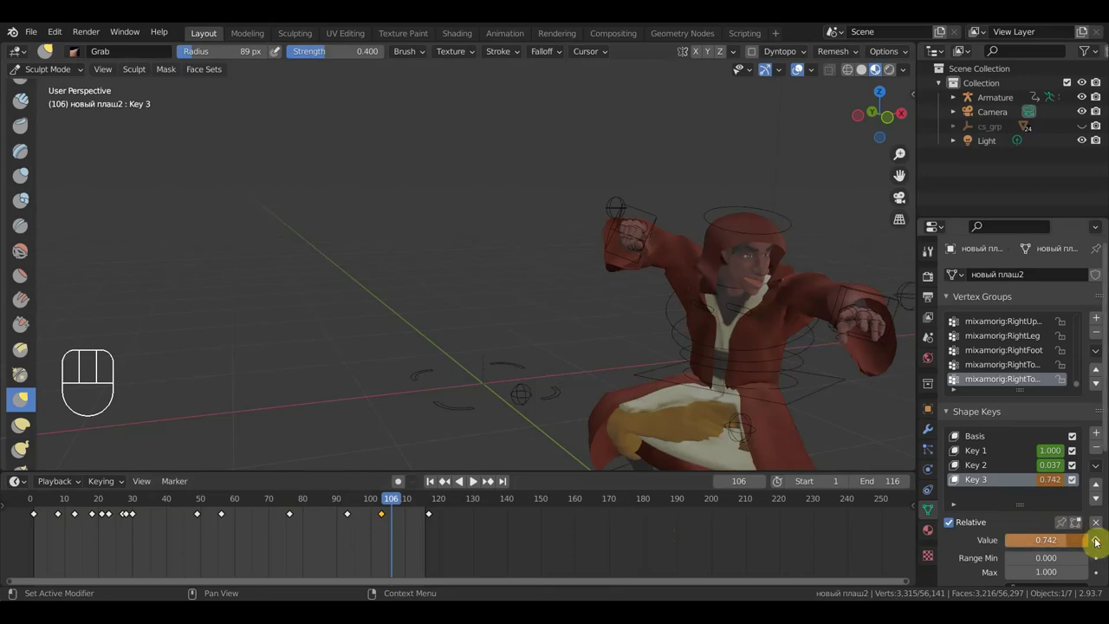
{"action": "left_click", "coordinate": [410, 508]}
{"action": "left_click_drag", "start_coordinate": [1088, 551], "coordinate": [1060, 547]}
{"action": "left_click", "coordinate": [1096, 550]}
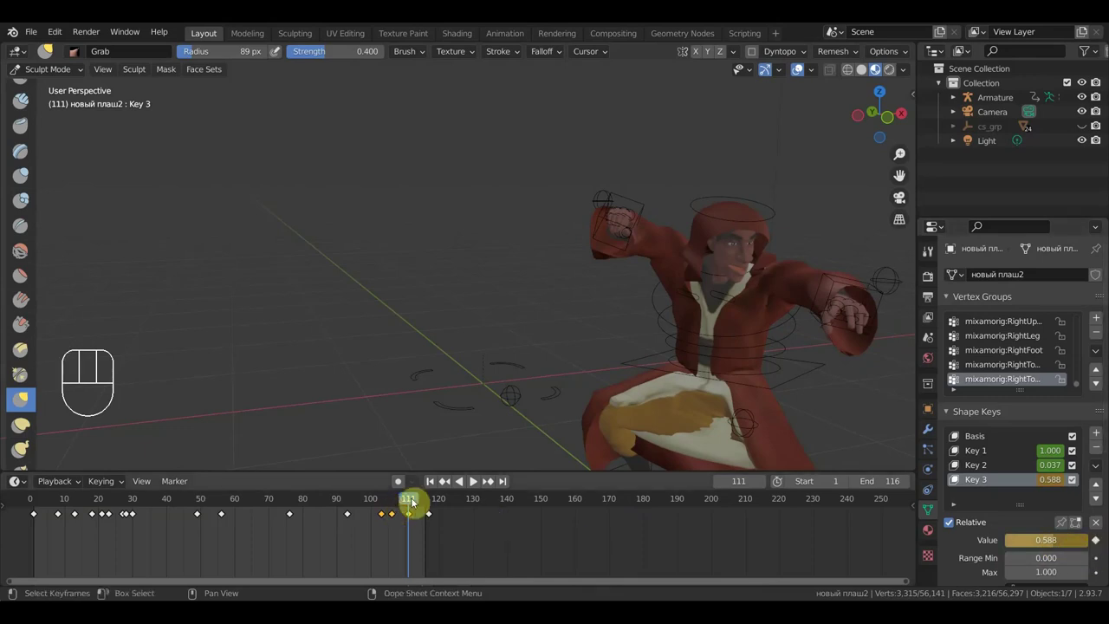
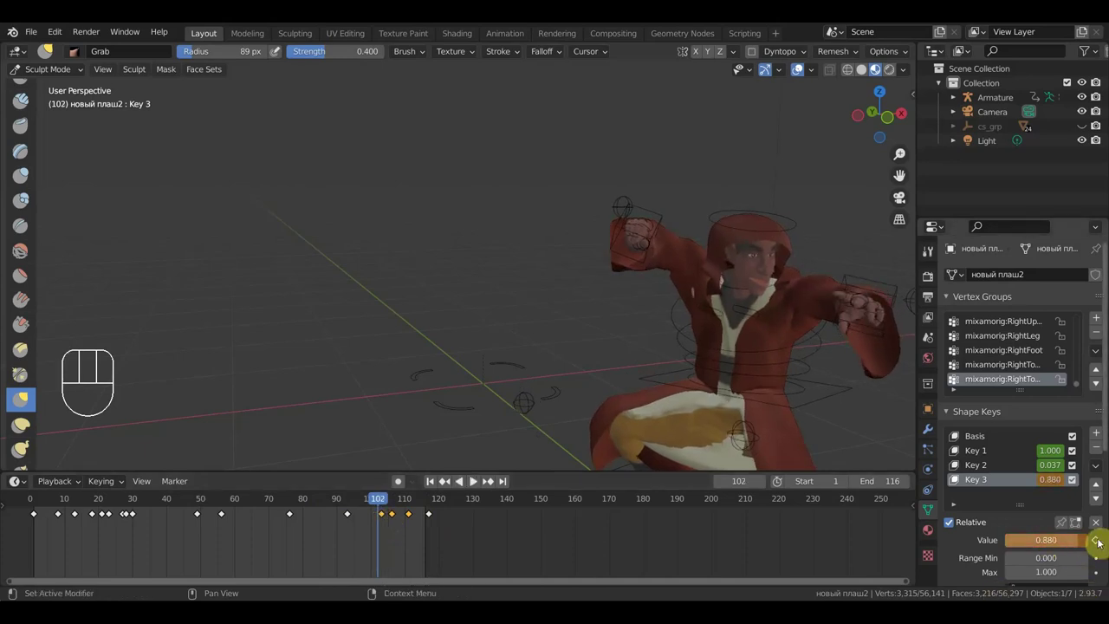
Re-key a tweaked Key 3 value near frame 102, then scrub and orbit to review the cloak's deformation.
{"action": "left_click_drag", "start_coordinate": [375, 505], "coordinate": [351, 506]}
{"action": "left_click", "coordinate": [384, 521]}
{"action": "key", "text": "Delete"}
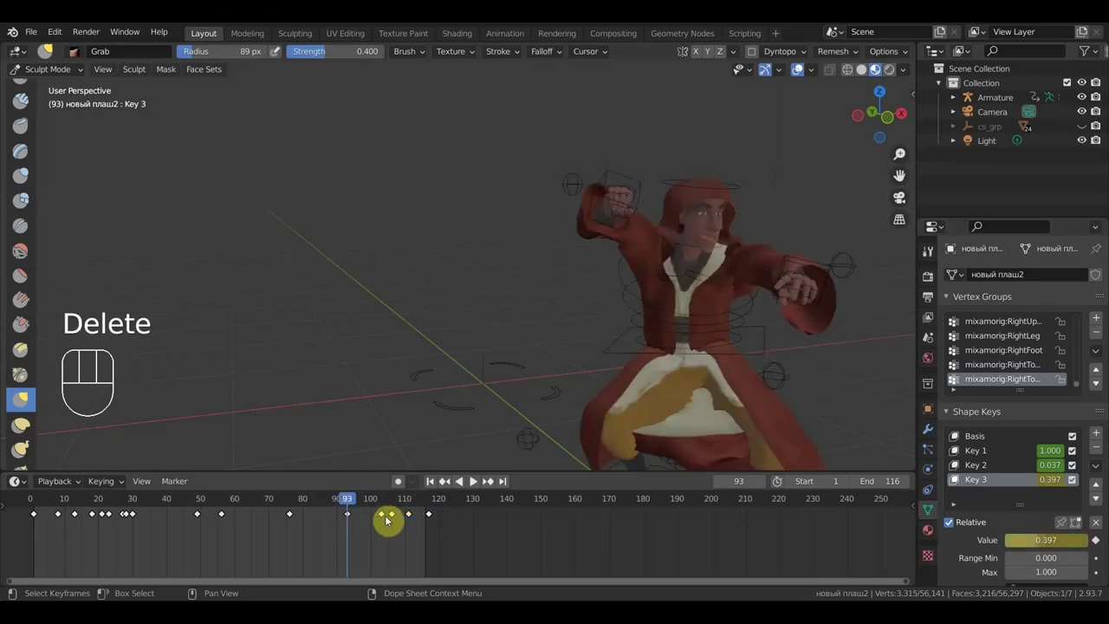
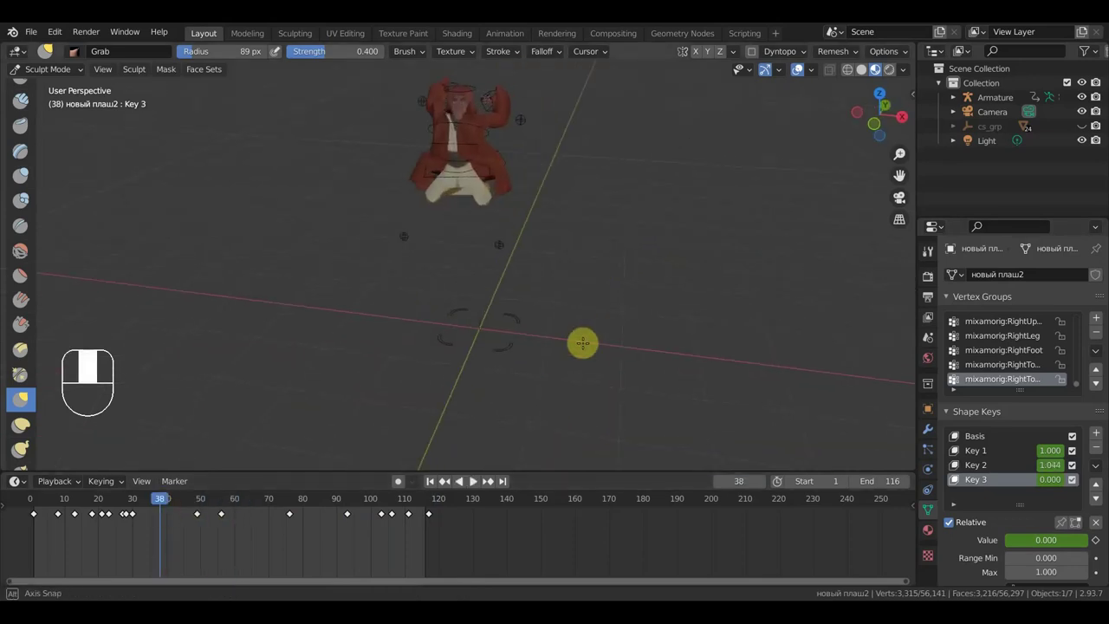
{"action": "left_click_drag", "start_coordinate": [76, 502], "coordinate": [512, 409]}
{"action": "middle_click", "coordinate": [512, 409]}
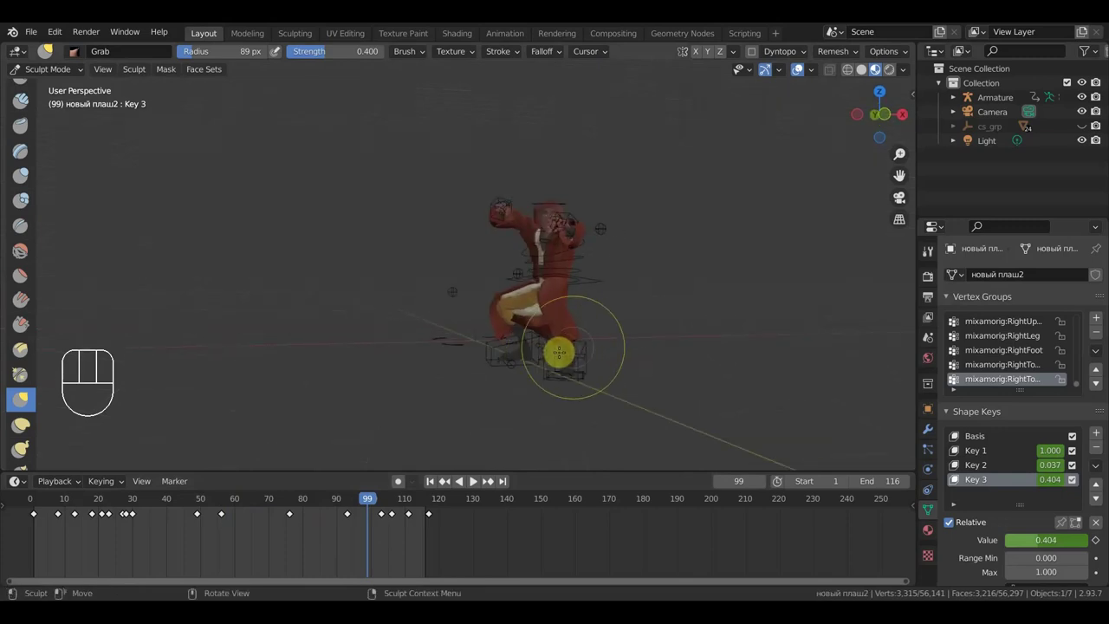
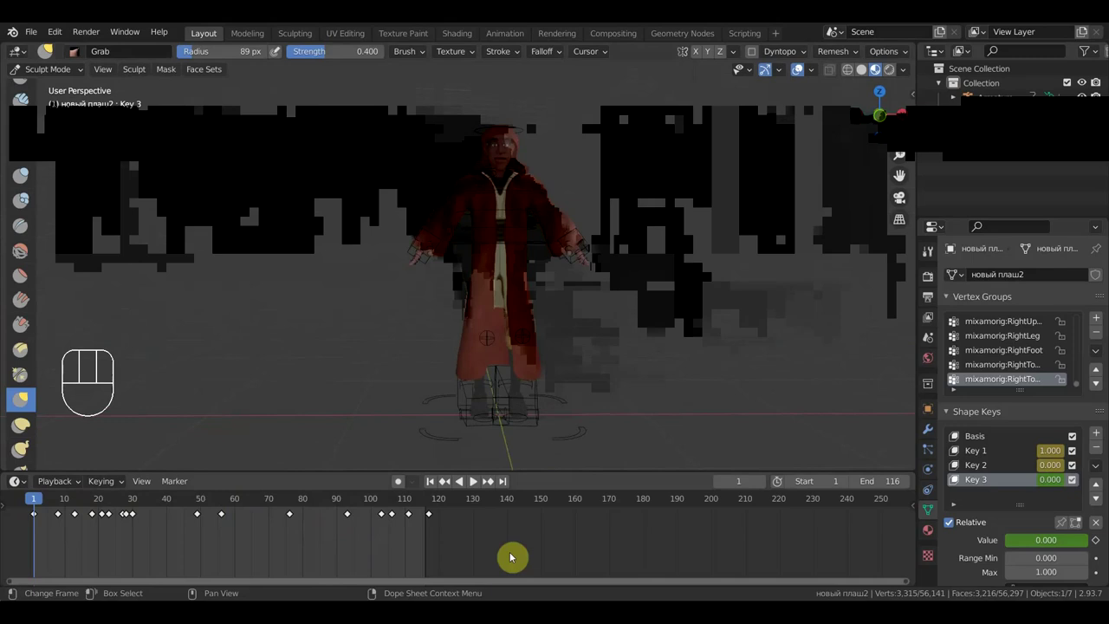
Delete all shape-key keyframes from the timeline and remove the cloak's Keys 1–3.
{"action": "left_click_drag", "start_coordinate": [499, 571], "coordinate": [52, 515]}
{"action": "key", "text": "Delete"}
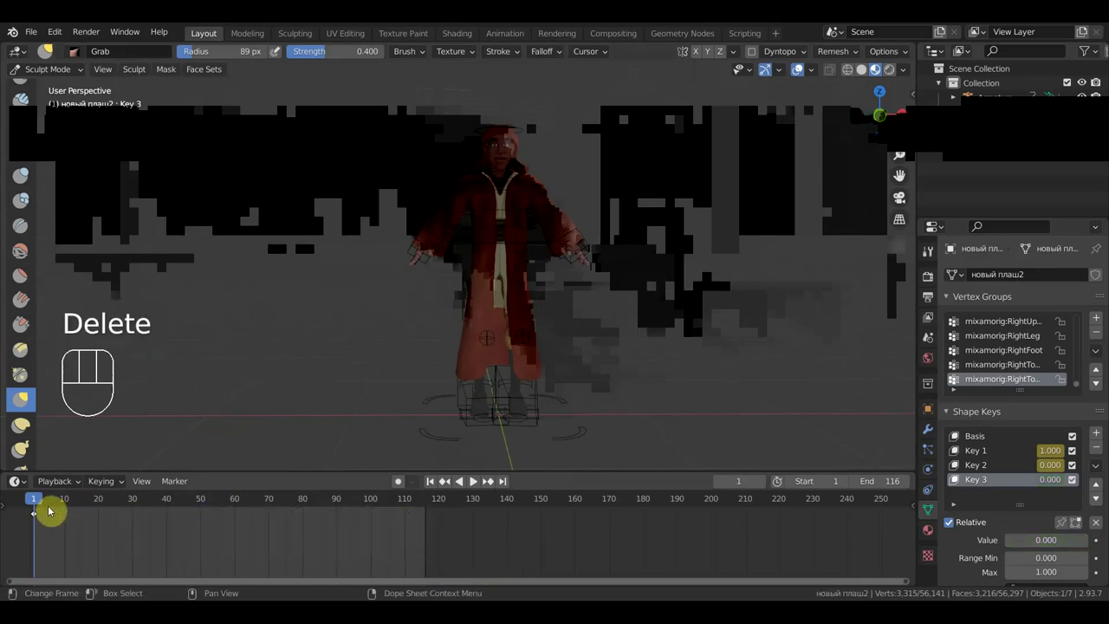
{"action": "left_click", "coordinate": [1096, 453]}
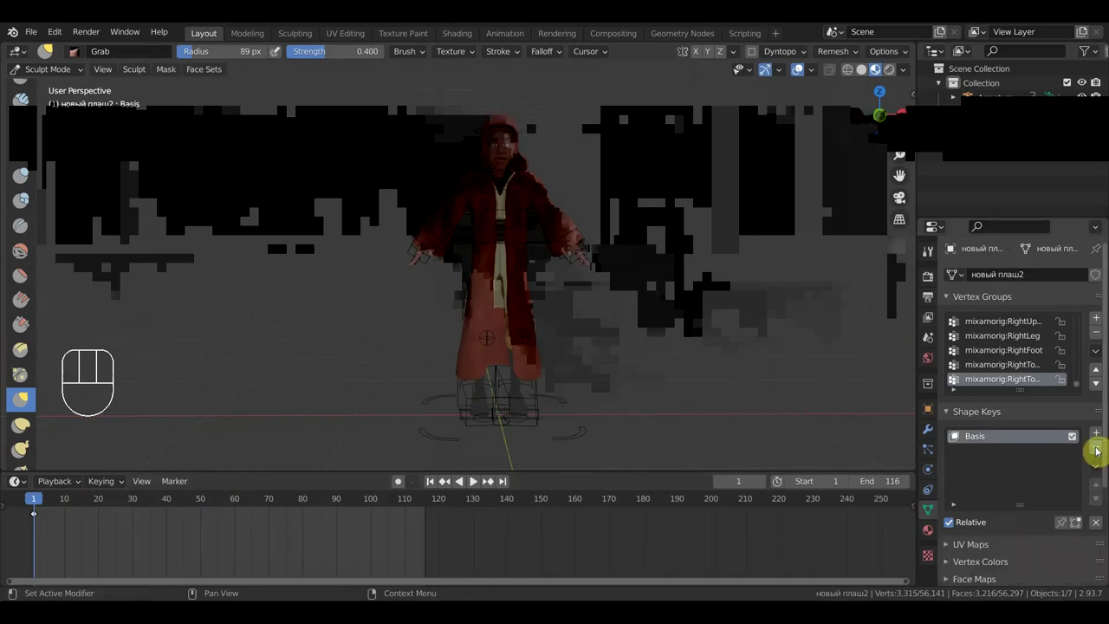
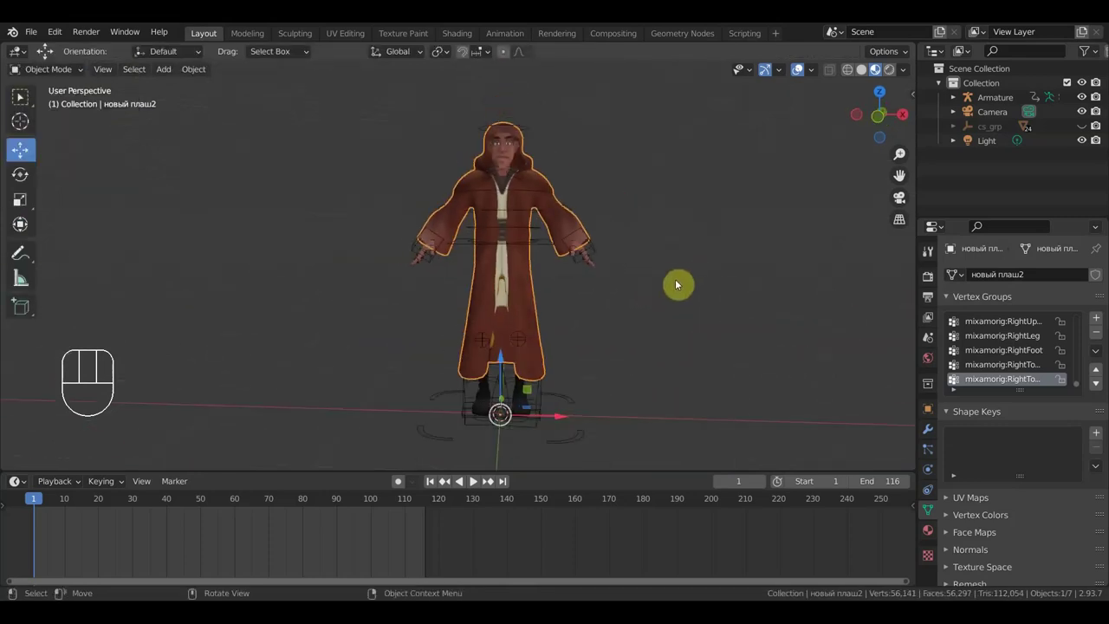
Select the cloak facing the character and show its Modifier Properties.
{"action": "left_click_drag", "start_coordinate": [678, 288], "coordinate": [619, 268]}
{"action": "middle_click", "coordinate": [556, 240]}
{"action": "left_click", "coordinate": [542, 236]}
{"action": "left_click", "coordinate": [503, 177]}
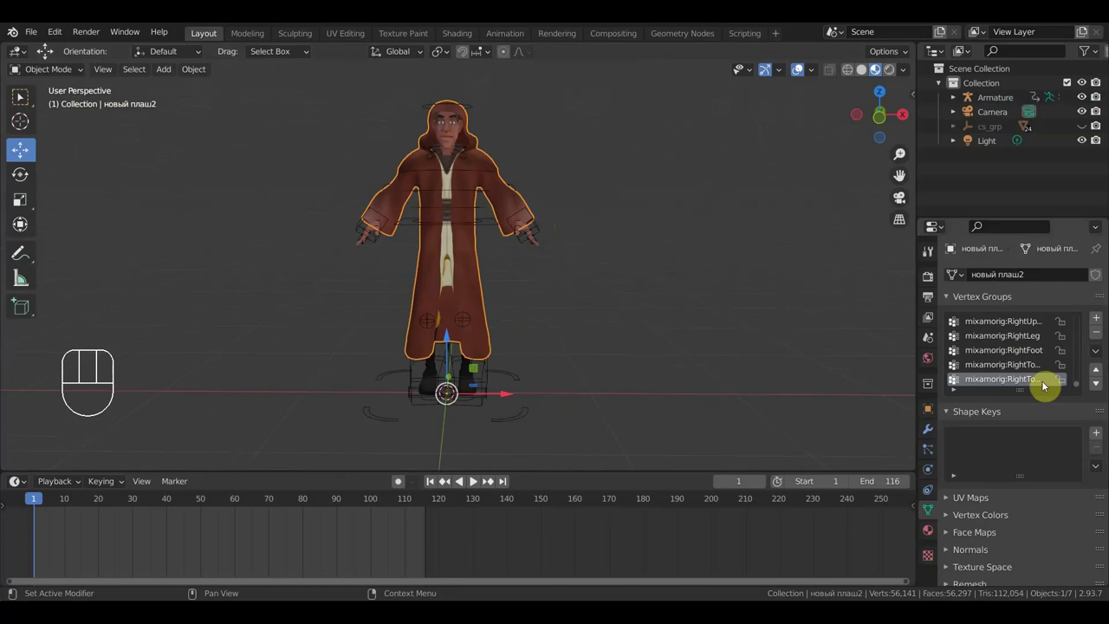
{"action": "left_click", "coordinate": [1086, 309]}
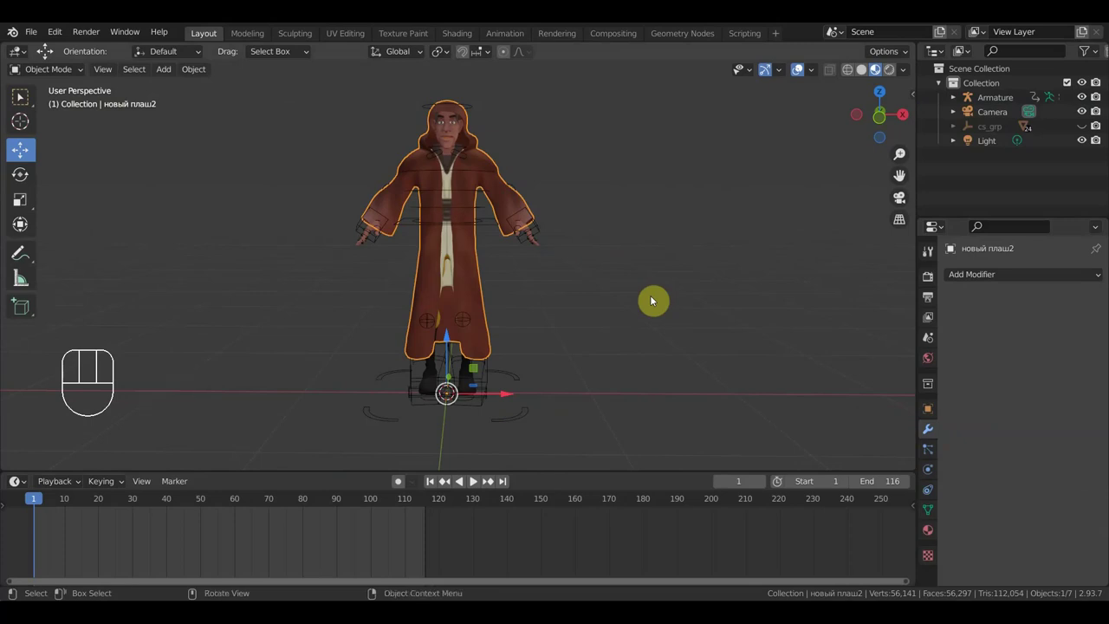
Parent the cloak to the Armature with Ctrl+P Armature Deform, then reselect the cloak for physics setup.
{"action": "left_click", "coordinate": [541, 234]}
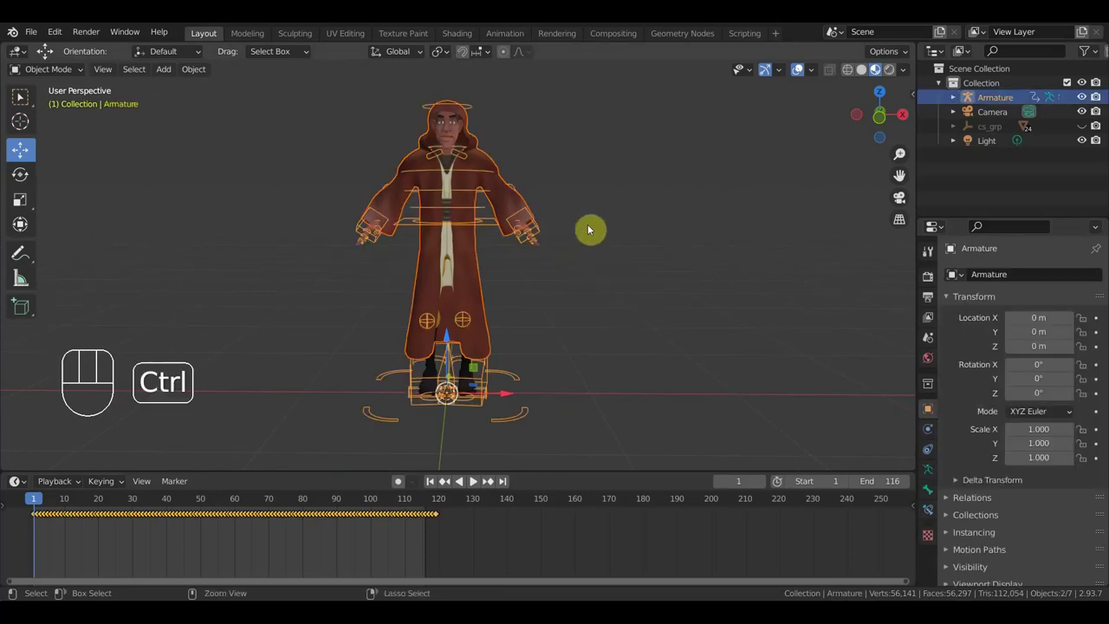
{"action": "key", "text": "ctrl+p"}
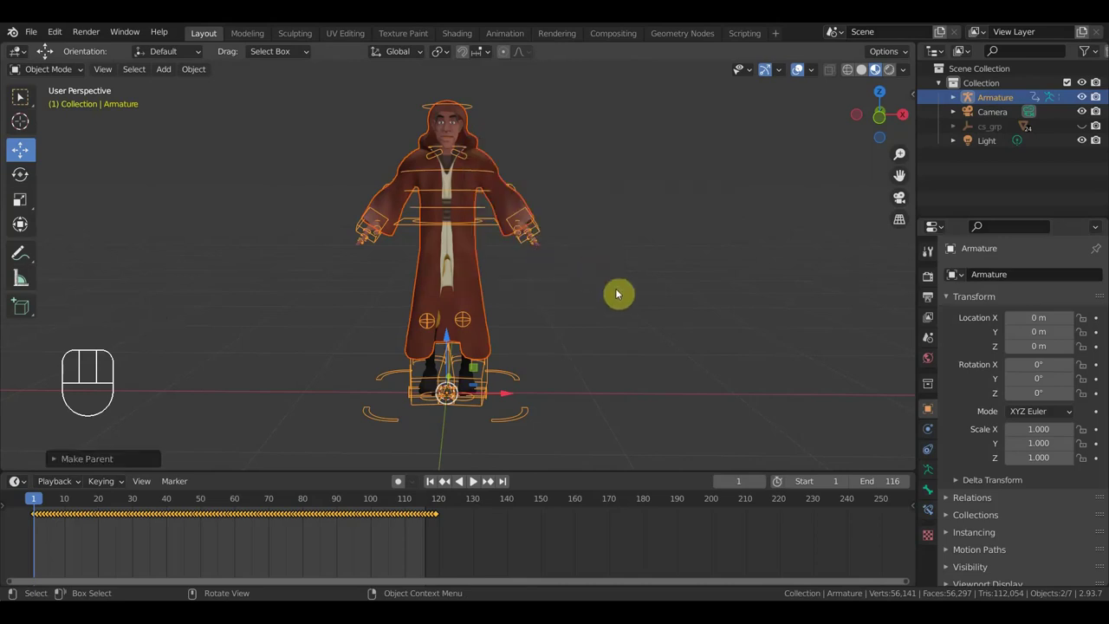
{"action": "middle_click", "coordinate": [666, 347]}
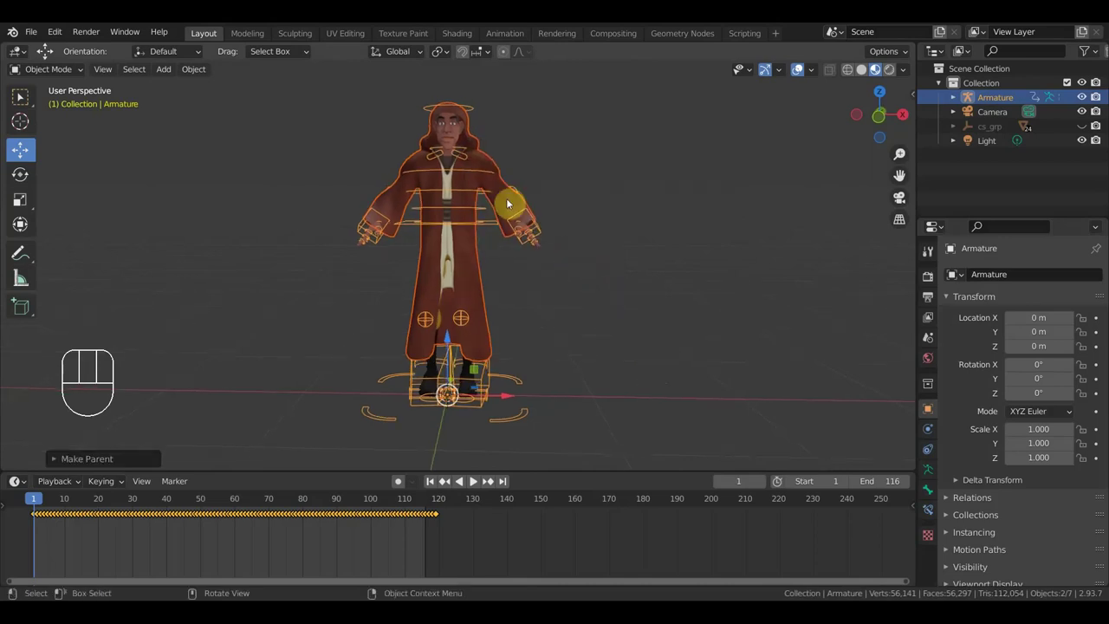
{"action": "left_click", "coordinate": [496, 164]}
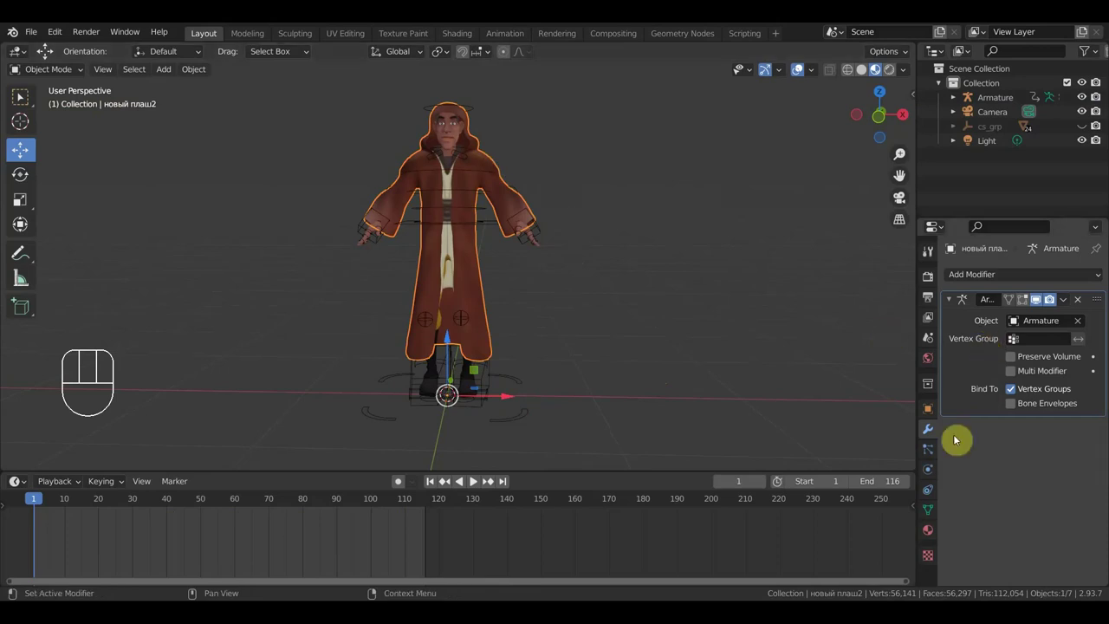
{"action": "left_click", "coordinate": [935, 503]}
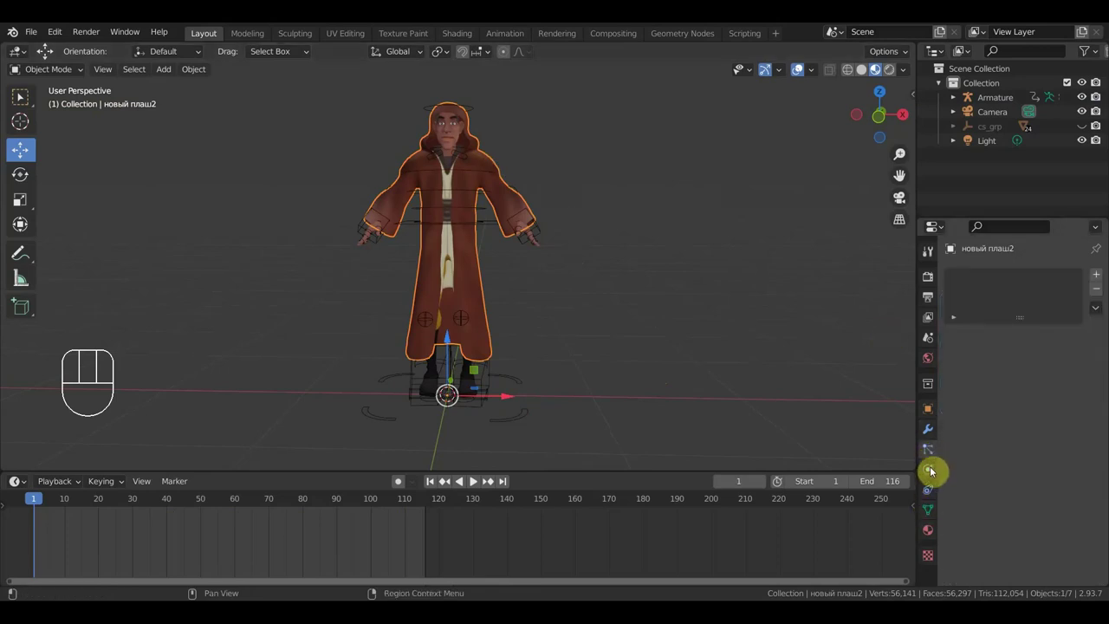
Give the cloak Cloth physics and confirm the jedi body mesh carries Collision physics.
{"action": "left_click", "coordinate": [932, 480]}
{"action": "left_click", "coordinate": [1030, 317]}
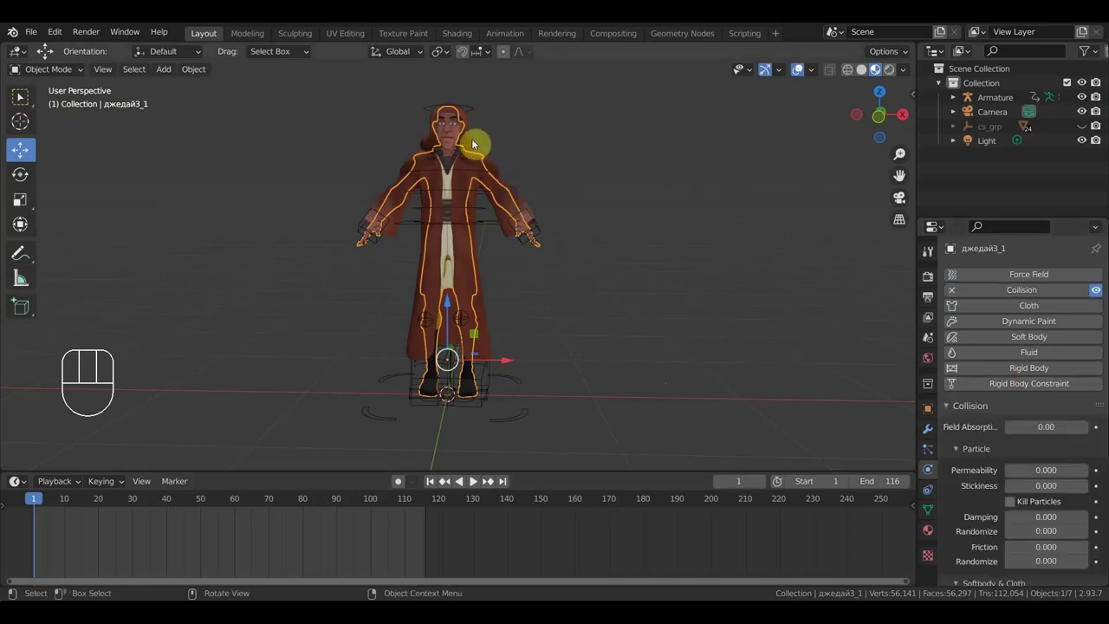
{"action": "left_click", "coordinate": [475, 149]}
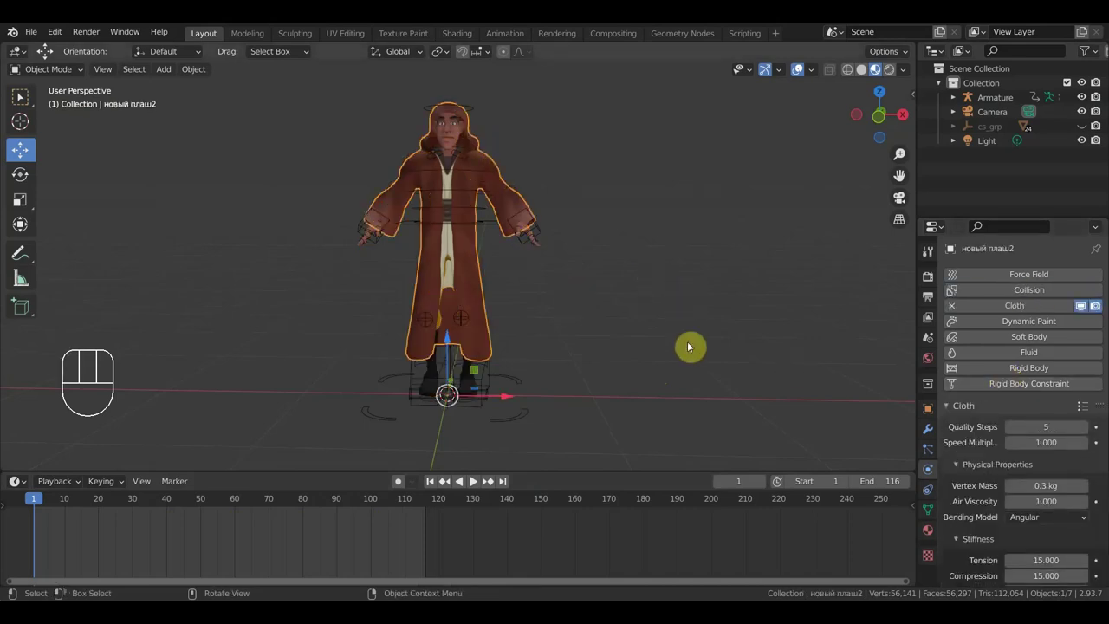
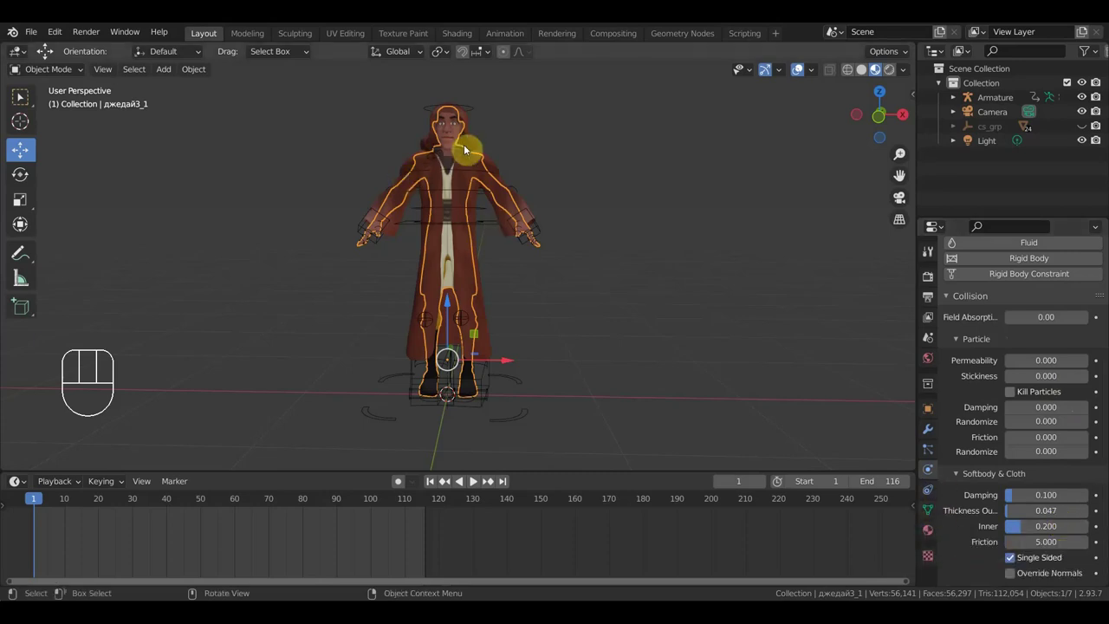
Bake the cloak's cloth cache to 20 frames and scrub into the baked frames to inspect it.
{"action": "left_click", "coordinate": [475, 149]}
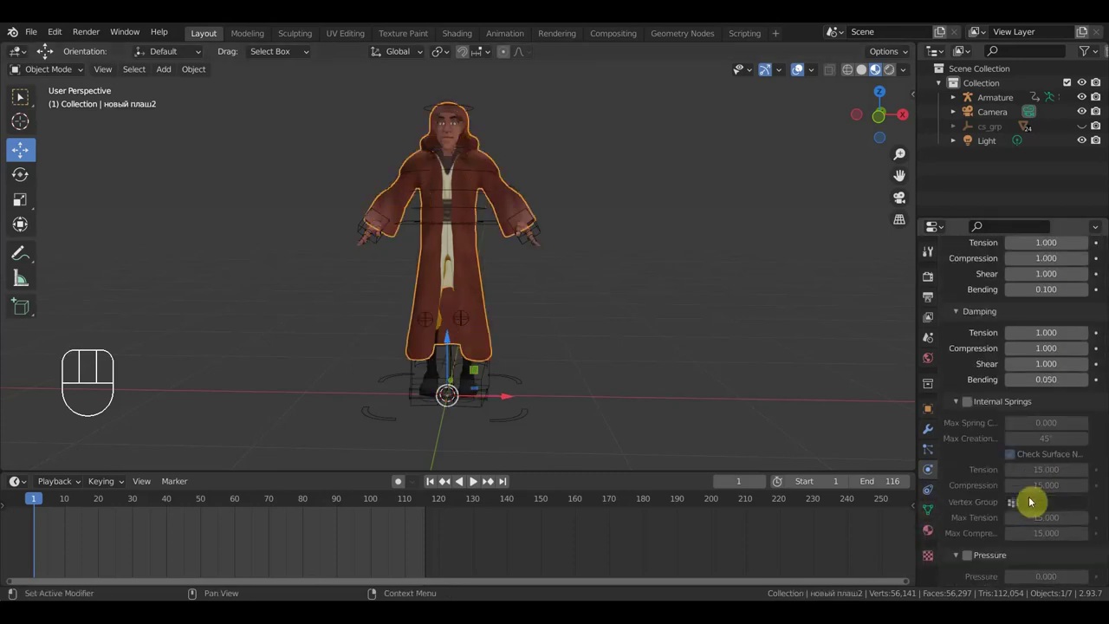
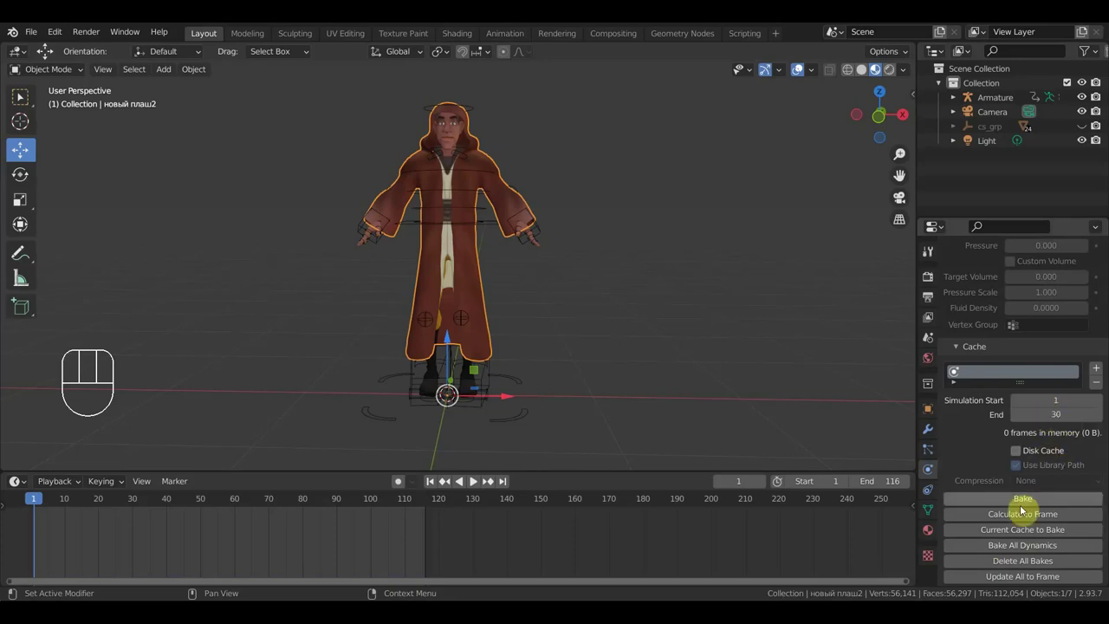
{"action": "left_click", "coordinate": [1027, 508]}
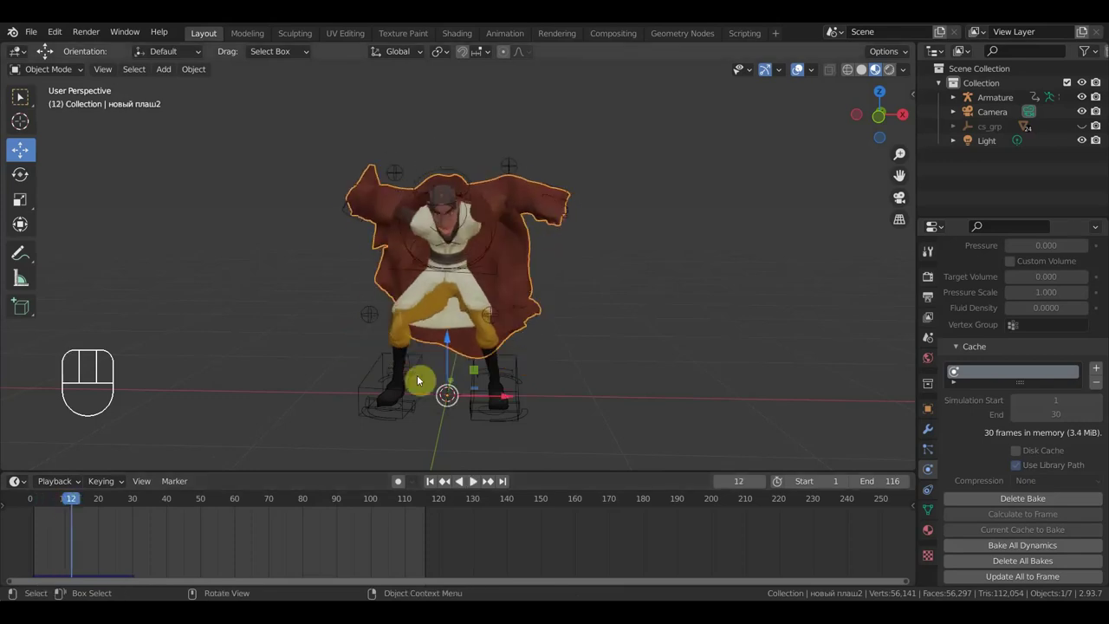
{"action": "left_click_drag", "start_coordinate": [439, 382], "coordinate": [470, 392]}
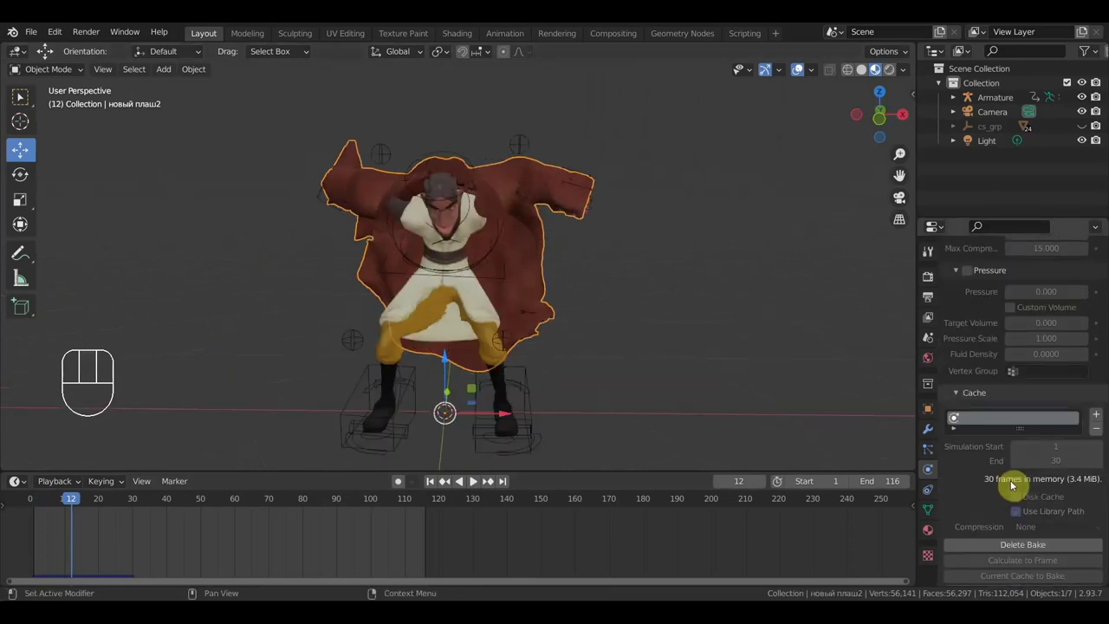
{"action": "middle_click", "coordinate": [403, 318]}
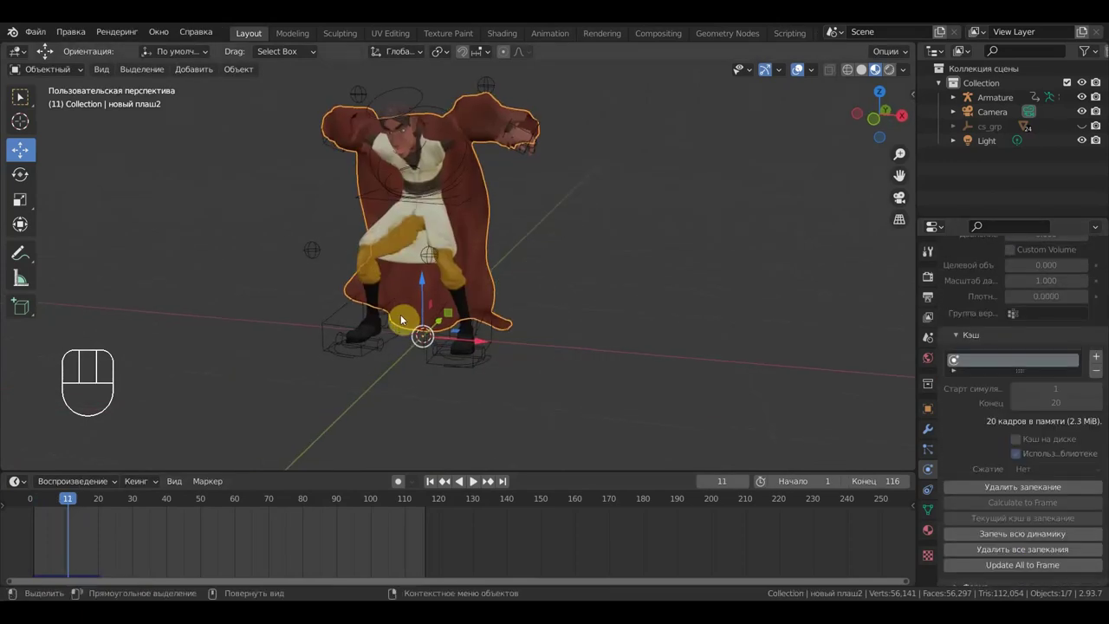
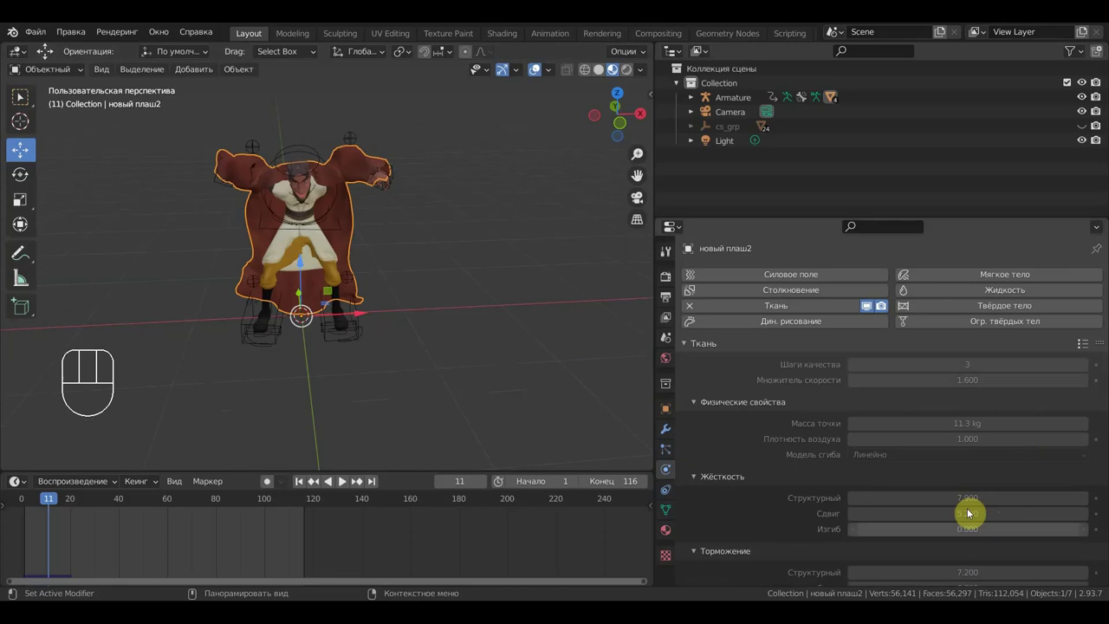
Narrow the Properties editor showing cloth mass and stiffness, and orbit around the simulated cloak.
{"action": "left_click_drag", "start_coordinate": [383, 400], "coordinate": [386, 383]}
{"action": "left_click_drag", "start_coordinate": [387, 383], "coordinate": [376, 361]}
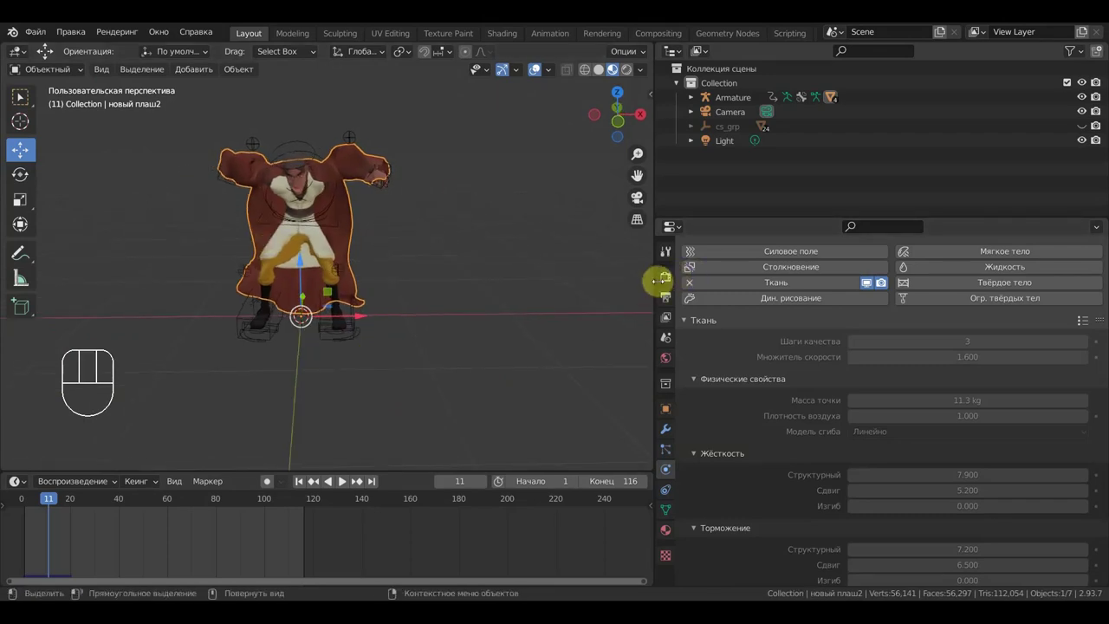
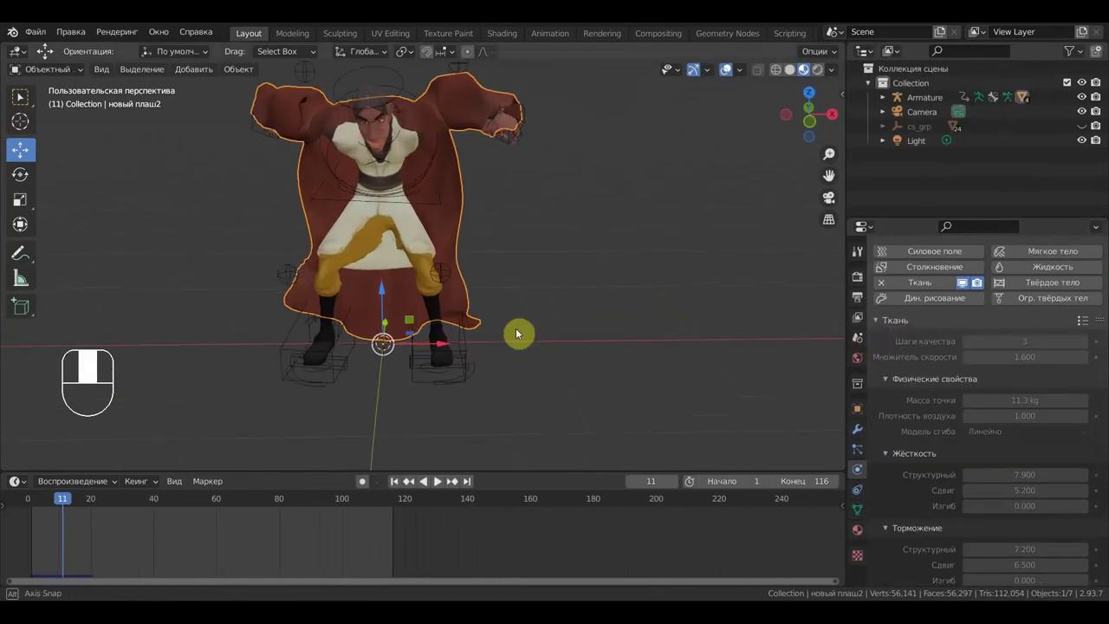
{"action": "left_click_drag", "start_coordinate": [346, 246], "coordinate": [693, 237]}
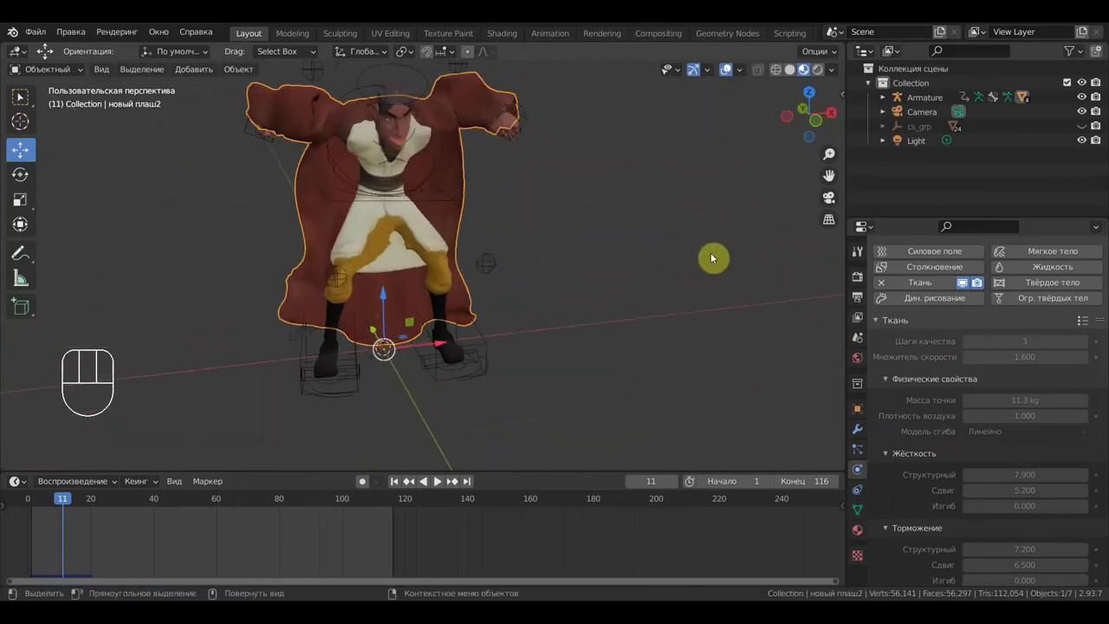
{"action": "left_click_drag", "start_coordinate": [764, 319], "coordinate": [715, 304]}
{"action": "left_click_drag", "start_coordinate": [683, 324], "coordinate": [640, 323]}
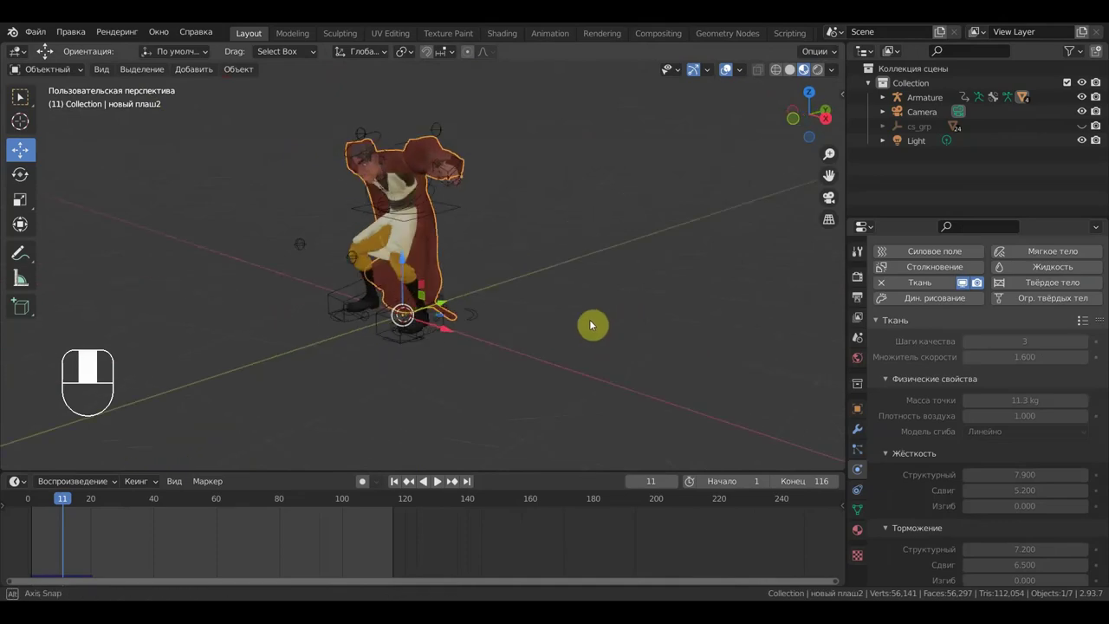